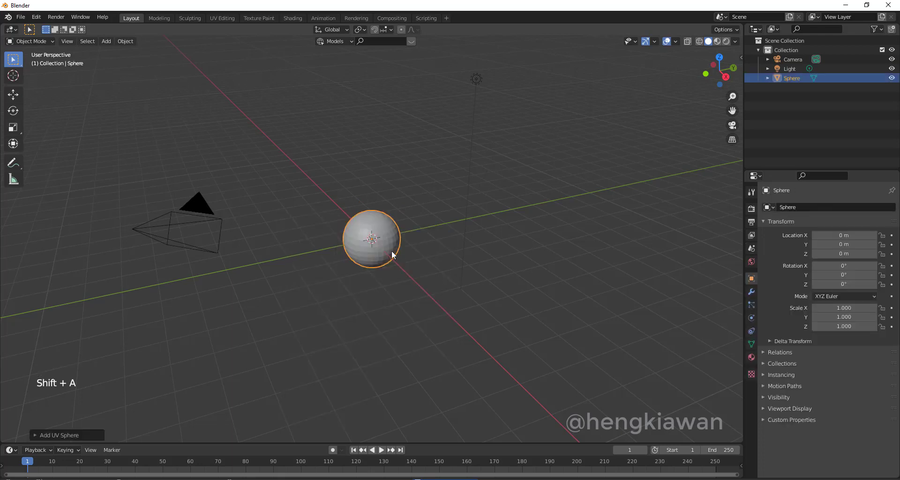
In front view with X-ray on, delete the sphere's lower-half vertices to leave an open dome.
{"action": "key", "text": "KP_1"}
{"action": "scroll", "scroll_direction": "up", "scroll_amount": 3}
{"action": "key", "text": "Tab"}
{"action": "scroll", "scroll_direction": "down", "scroll_amount": 3}
{"action": "left_click", "coordinate": [257, 255]}
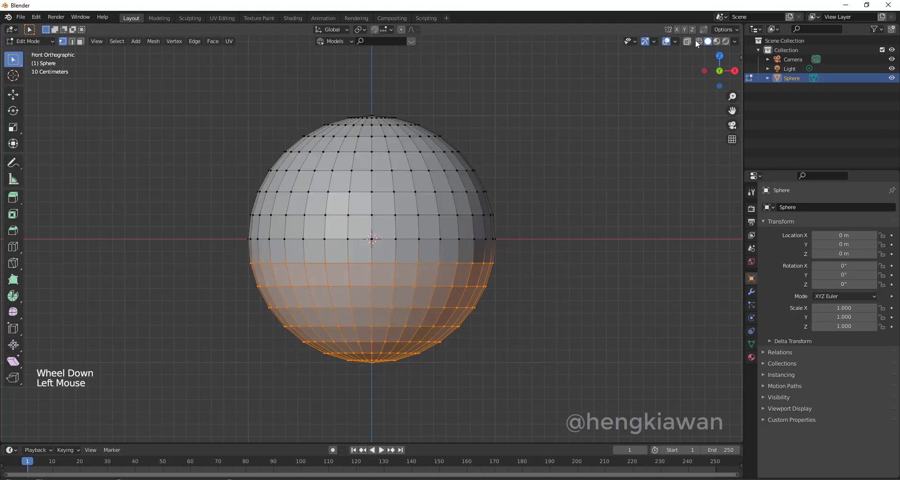
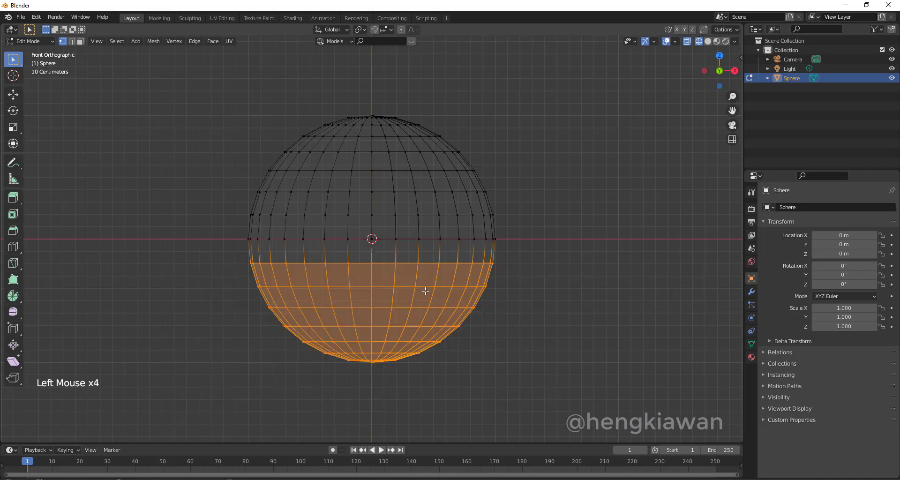
{"action": "key", "text": "x"}
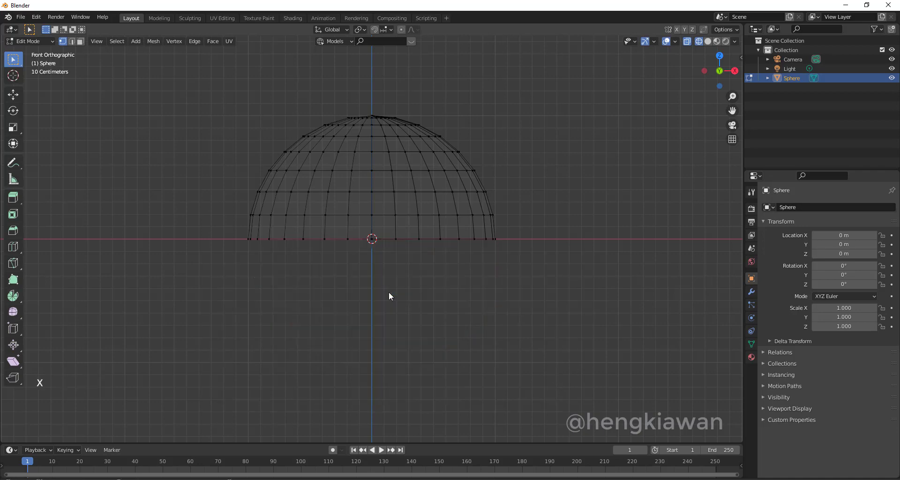
Return to Object Mode, turn X-ray off and orbit to inspect the hollow hemisphere.
{"action": "key", "text": "Tab"}
{"action": "middle_click", "coordinate": [556, 222]}
{"action": "left_click", "coordinate": [711, 48]}
{"action": "middle_click", "coordinate": [473, 282]}
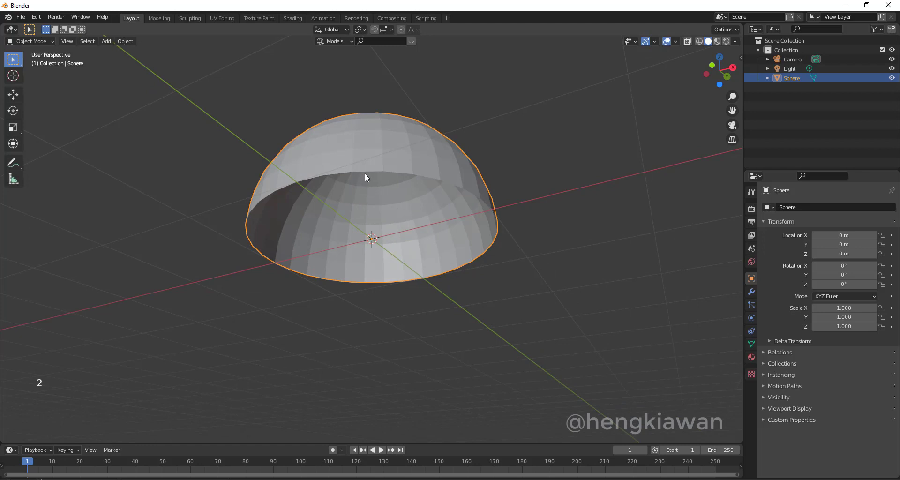
Select the dome's open rim edge loop and fill it with a single flat face.
{"action": "key", "text": "Tab"}
{"action": "key", "text": "2"}
{"action": "double_click", "coordinate": [364, 169]}
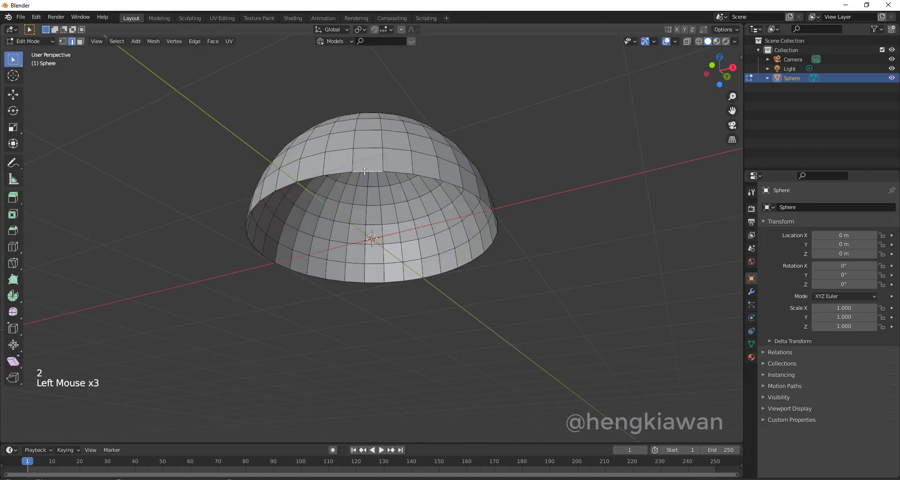
{"action": "left_click", "coordinate": [364, 169]}
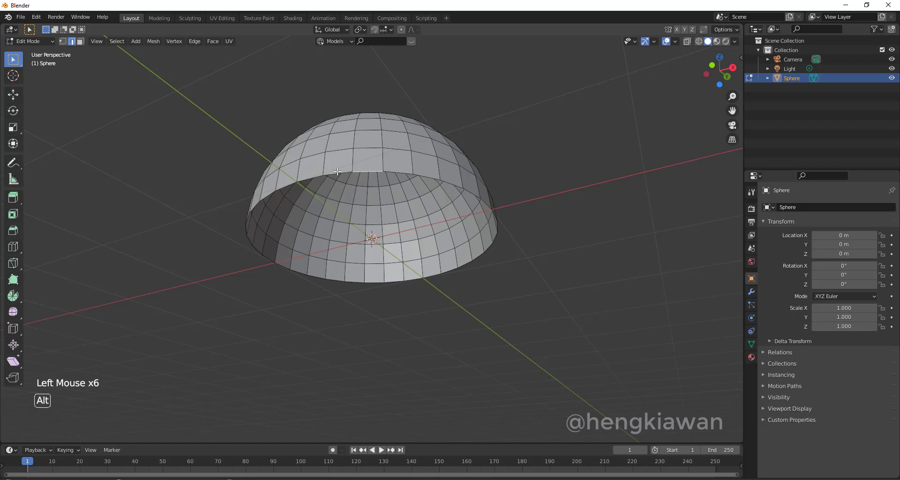
{"action": "double_click", "coordinate": [334, 169]}
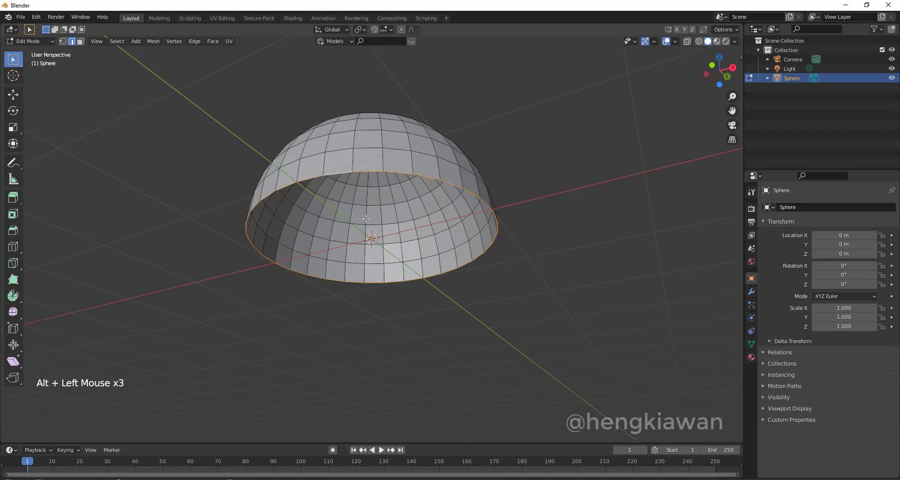
{"action": "key", "text": "f"}
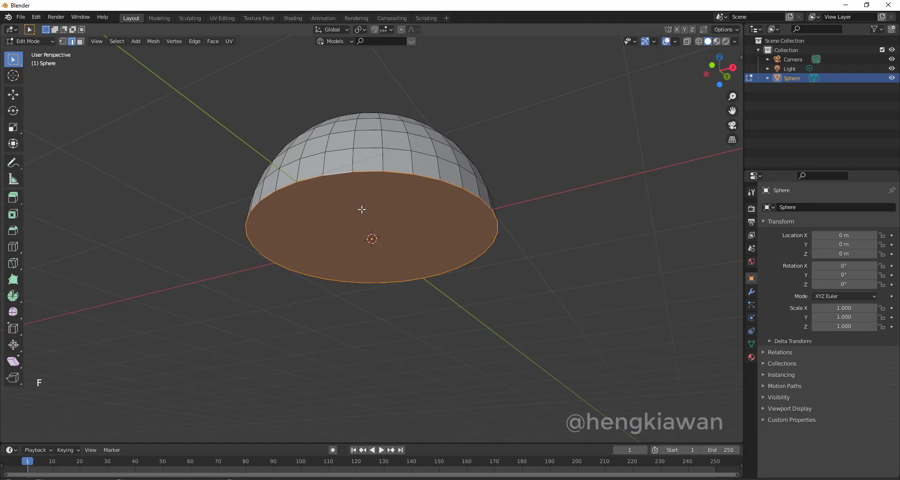
{"action": "middle_click", "coordinate": [463, 238]}
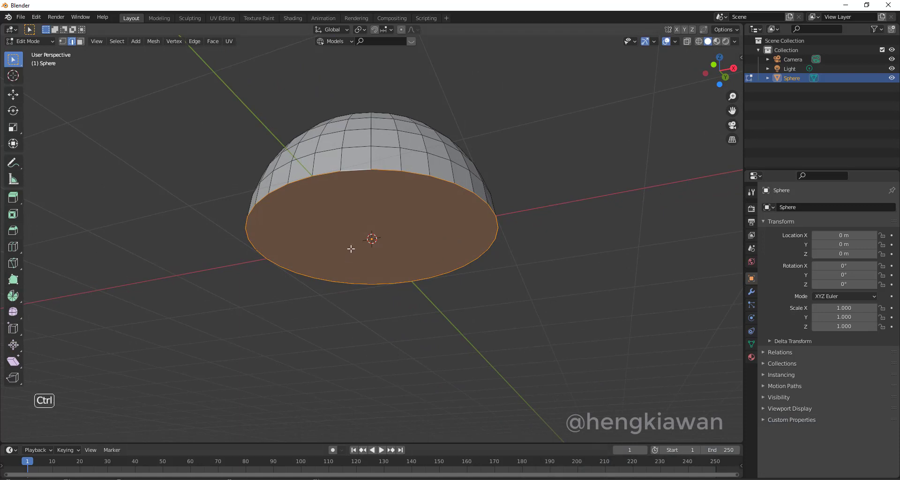
Inset the dome's flat bottom face into the first concentric rings.
{"action": "key", "text": "ctrl+i"}
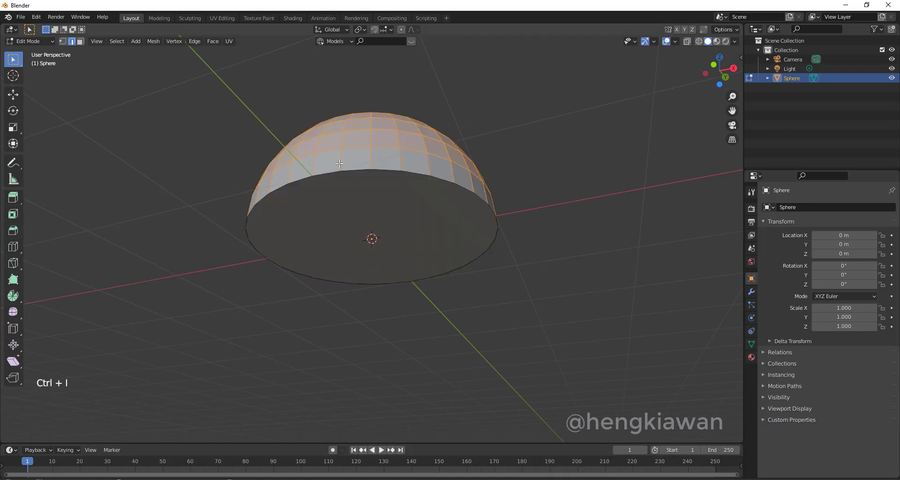
{"action": "key", "text": "ctrl+z"}
{"action": "key", "text": "i"}
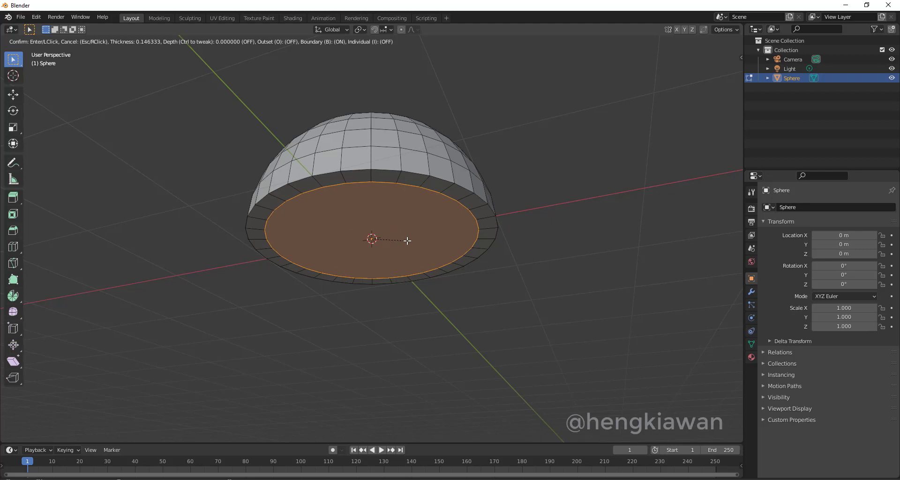
{"action": "middle_click", "coordinate": [430, 223]}
{"action": "key", "text": "i"}
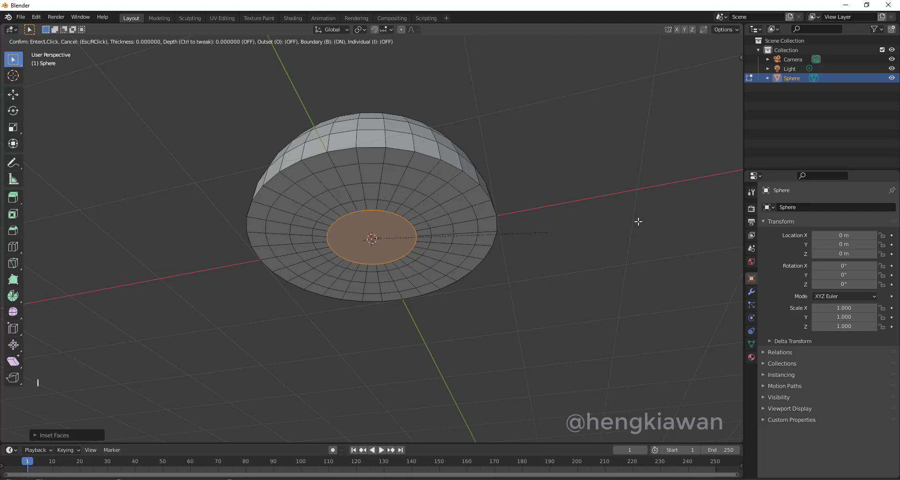
{"action": "key", "text": "ctrl+z"}
Inset further rings down to a small central circle and return to Object Mode.
{"action": "scroll", "scroll_direction": "up", "scroll_amount": 3}
{"action": "key", "text": "i"}
{"action": "scroll", "scroll_direction": "up", "scroll_amount": 3}
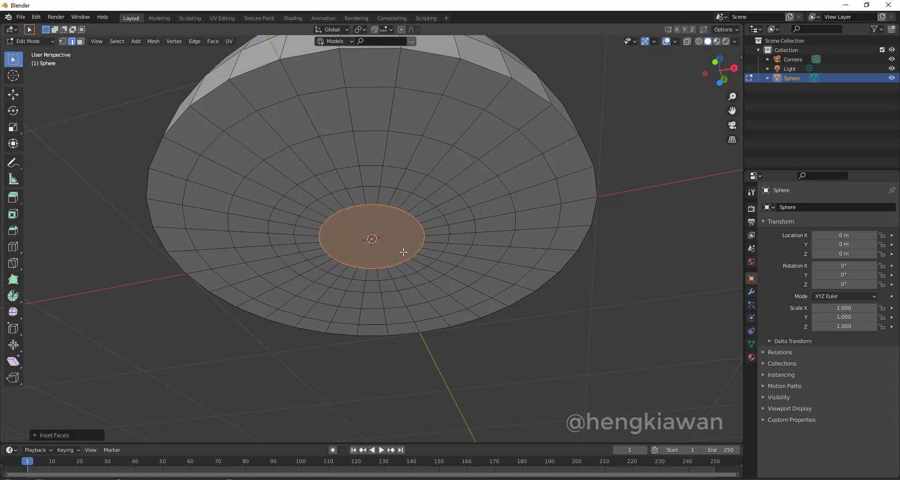
{"action": "scroll", "scroll_direction": "down", "scroll_amount": 3}
{"action": "key", "text": "Tab"}
{"action": "scroll", "scroll_direction": "down", "scroll_amount": 3}
{"action": "middle_click", "coordinate": [499, 262]}
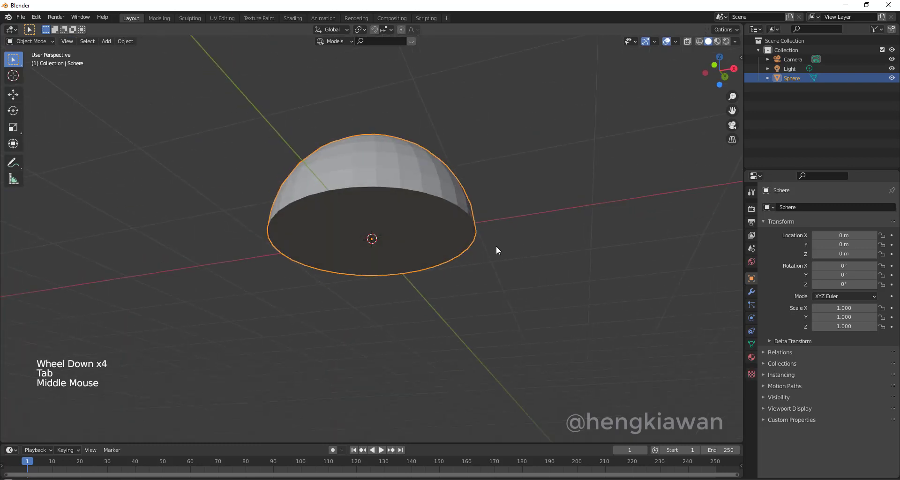
Scale the dome along Z to 0.388 of its height in front view.
{"action": "key", "text": "KP_1"}
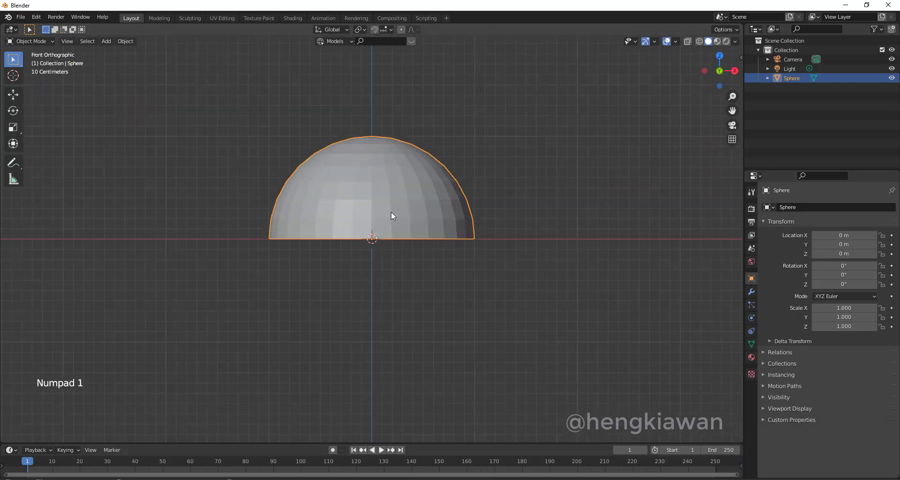
{"action": "left_click", "coordinate": [390, 185]}
{"action": "key", "text": "Tab"}
{"action": "key", "text": "Tab"}
{"action": "key", "text": "s"}
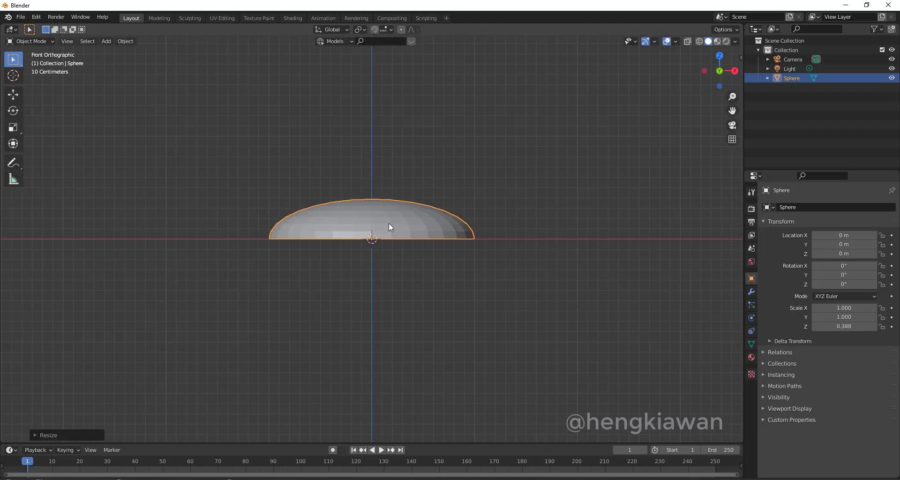
Inspect the flattened saucer shape and enter Edit Mode on it.
{"action": "middle_click", "coordinate": [482, 219]}
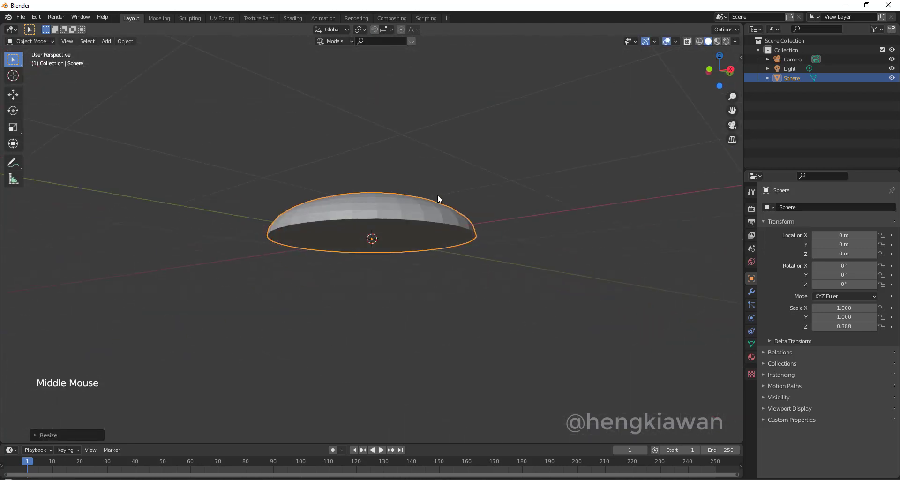
{"action": "key", "text": "KP_1"}
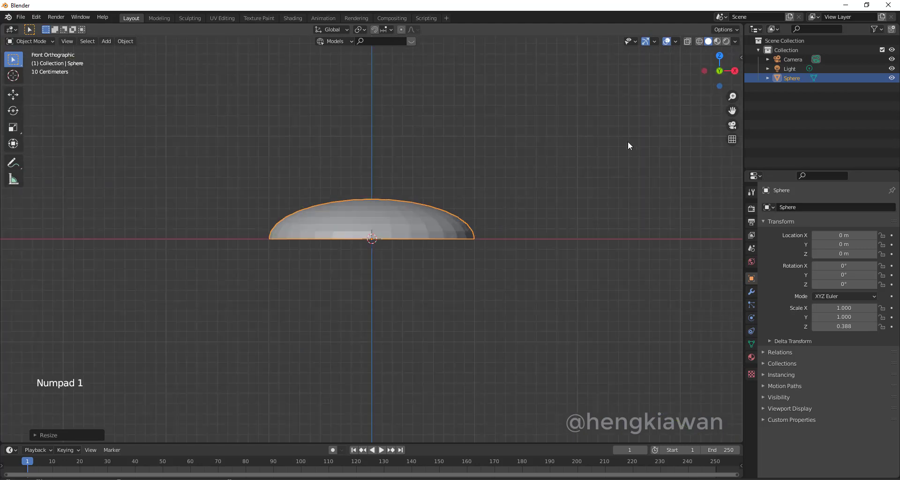
{"action": "middle_click", "coordinate": [510, 281]}
{"action": "key", "text": "Tab"}
Mark a UV seam along one vertical meridian edge loop of the dome.
{"action": "scroll", "scroll_direction": "up", "scroll_amount": 3}
{"action": "middle_click", "coordinate": [423, 265]}
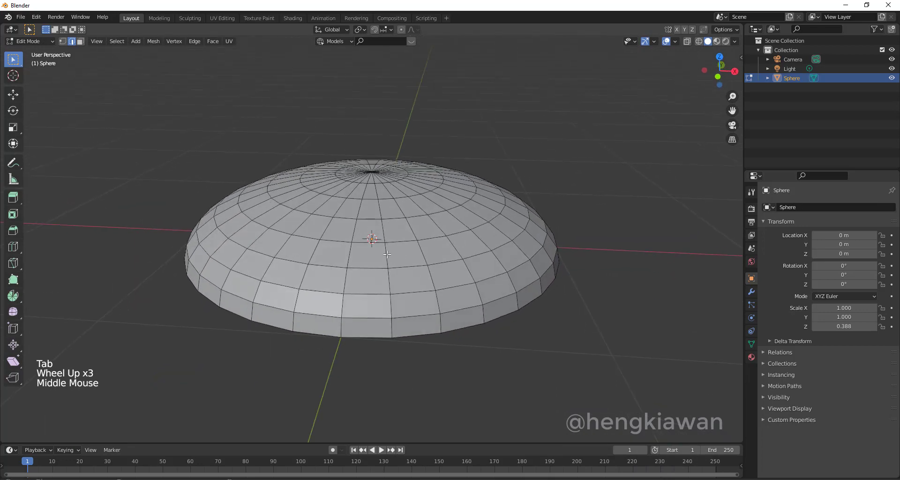
{"action": "left_click", "coordinate": [387, 256]}
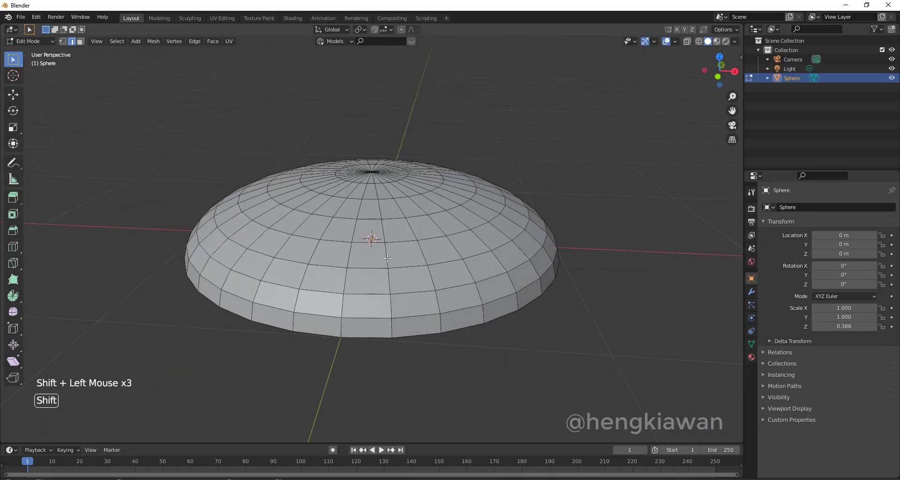
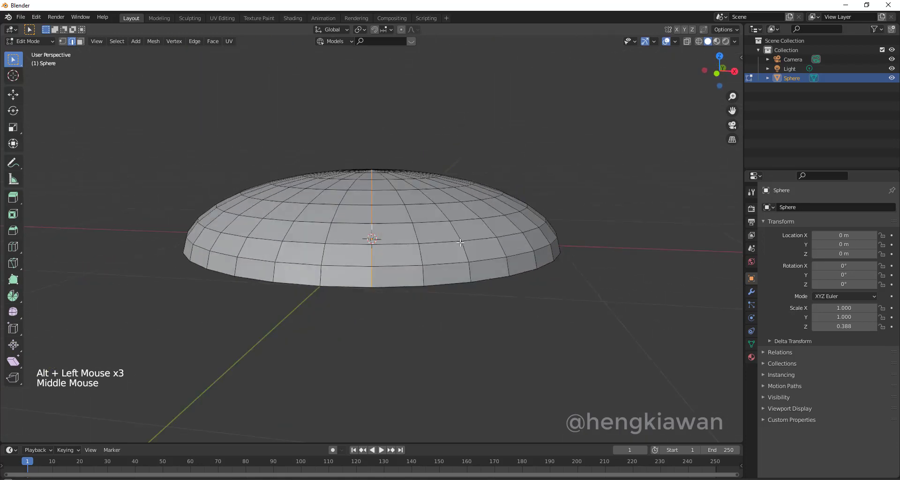
{"action": "right_click", "coordinate": [372, 208]}
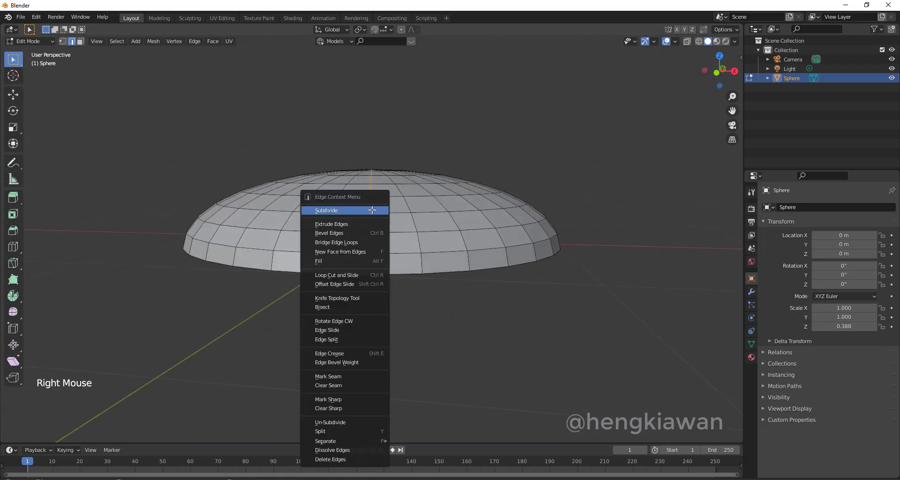
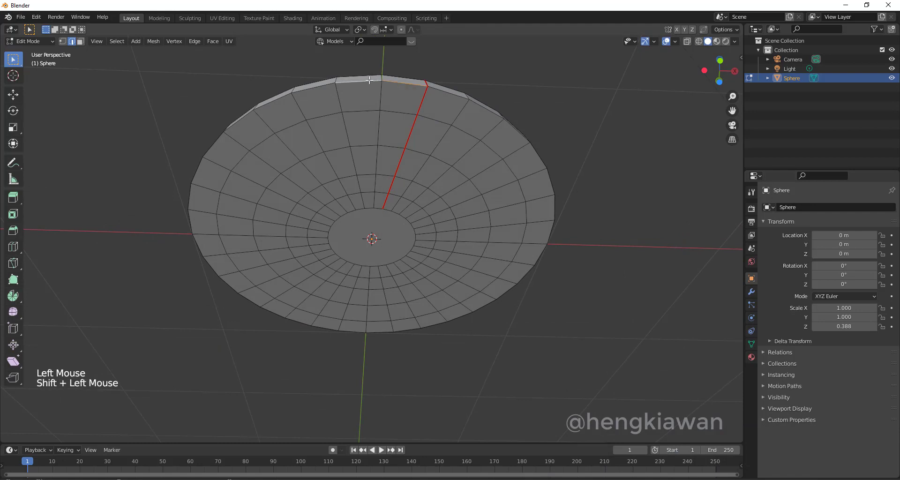
{"action": "left_click", "coordinate": [398, 80]}
Mark seams around the base rim loop and the central base circle.
{"action": "double_click", "coordinate": [370, 78]}
{"action": "right_click", "coordinate": [370, 79]}
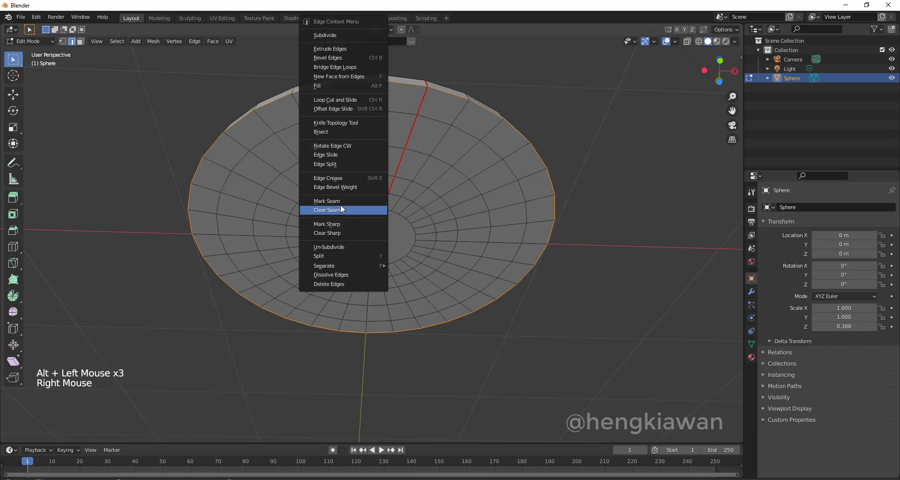
{"action": "left_click", "coordinate": [376, 208]}
{"action": "left_click", "coordinate": [376, 208]}
{"action": "double_click", "coordinate": [367, 208]}
{"action": "right_click", "coordinate": [366, 208]}
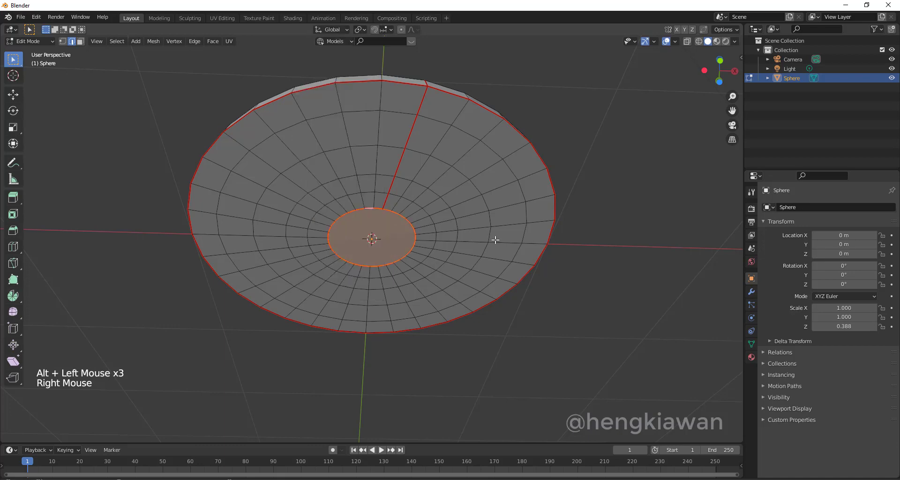
{"action": "middle_click", "coordinate": [600, 230]}
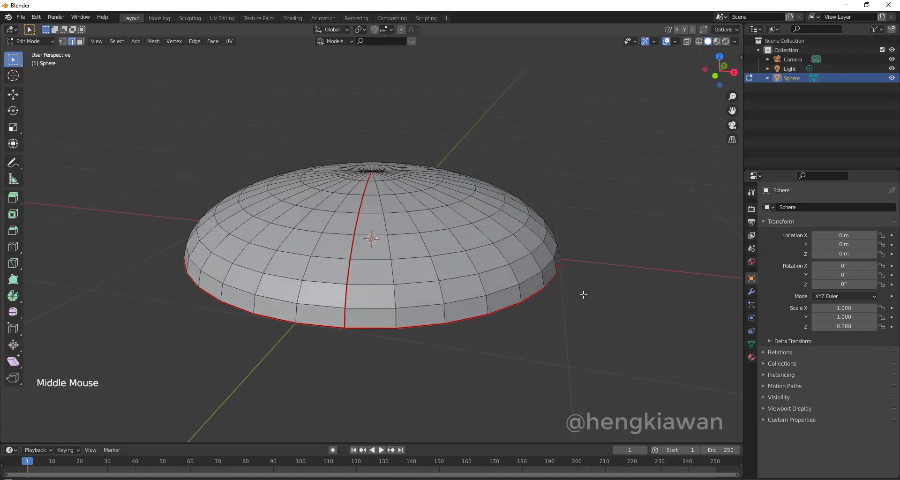
{"action": "key", "text": "Tab"}
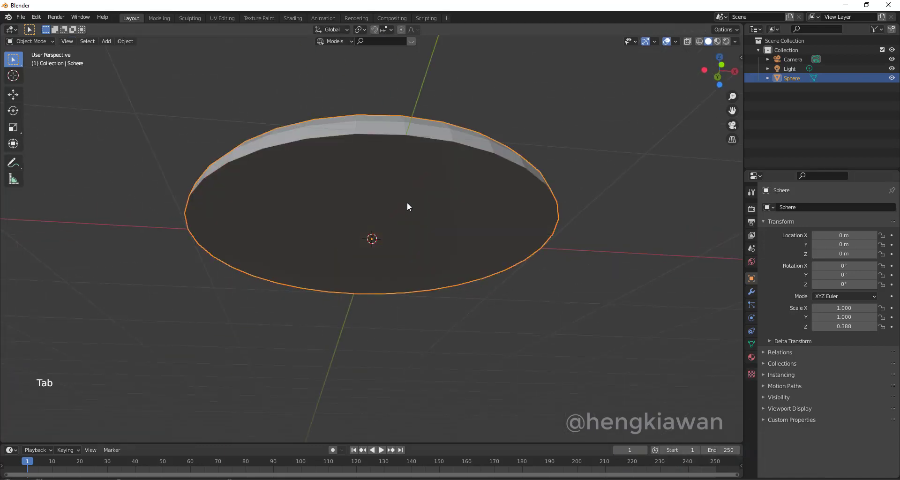
{"action": "key", "text": "s"}
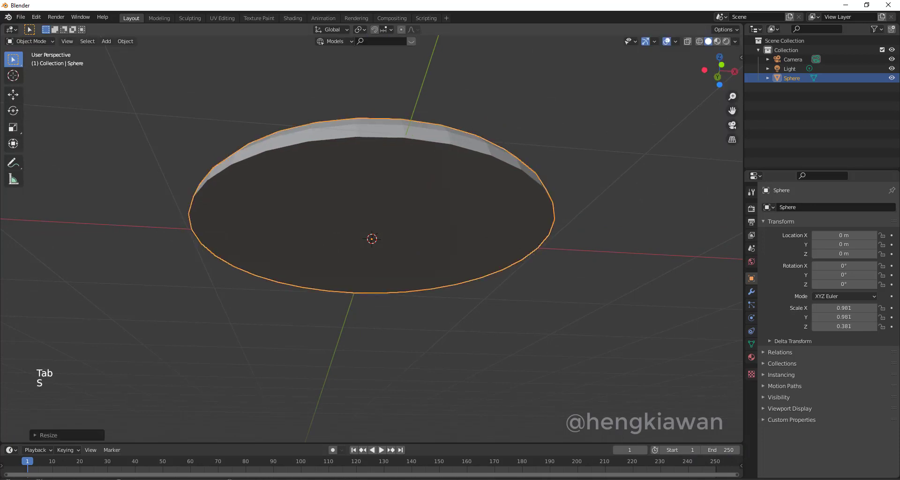
{"action": "key", "text": "ctrl+z"}
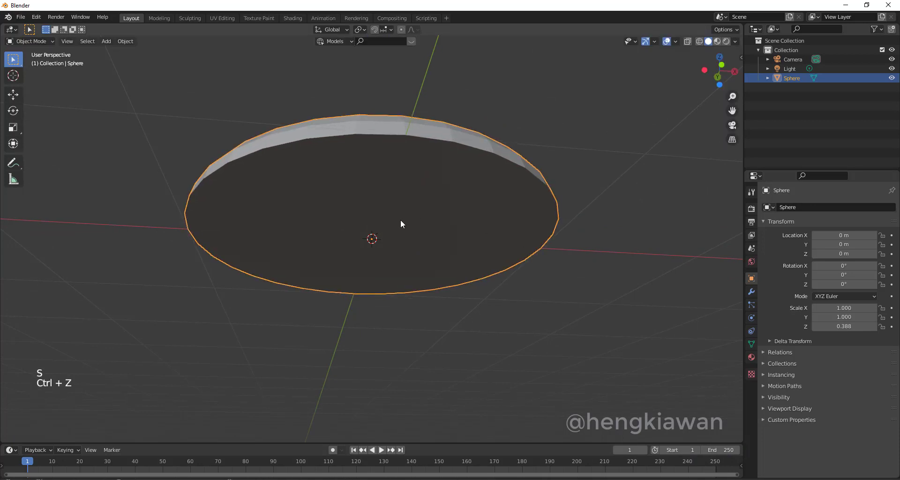
{"action": "middle_click", "coordinate": [476, 263]}
{"action": "right_click", "coordinate": [417, 201]}
{"action": "key", "text": "Tab"}
{"action": "key", "text": "Tab"}
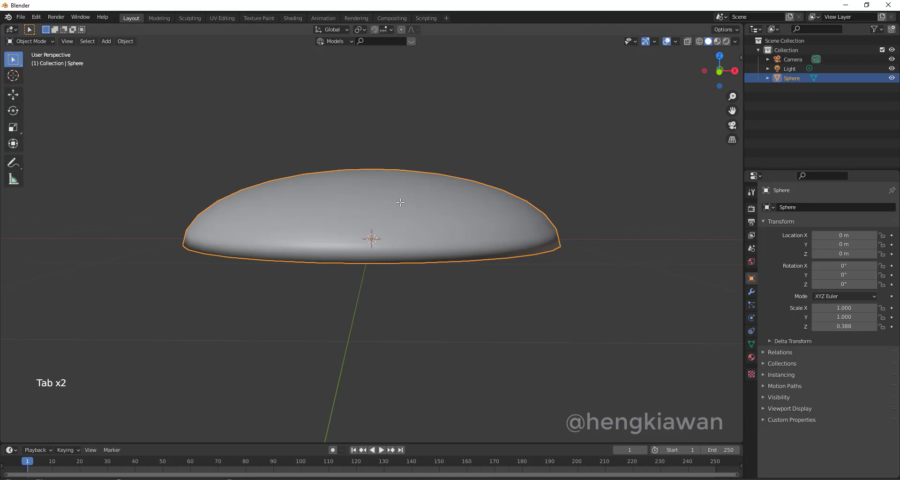
Apply the dome's scale and set it to Shade Smooth.
{"action": "key", "text": "ctrl+s"}
{"action": "key", "text": "ctrl+a"}
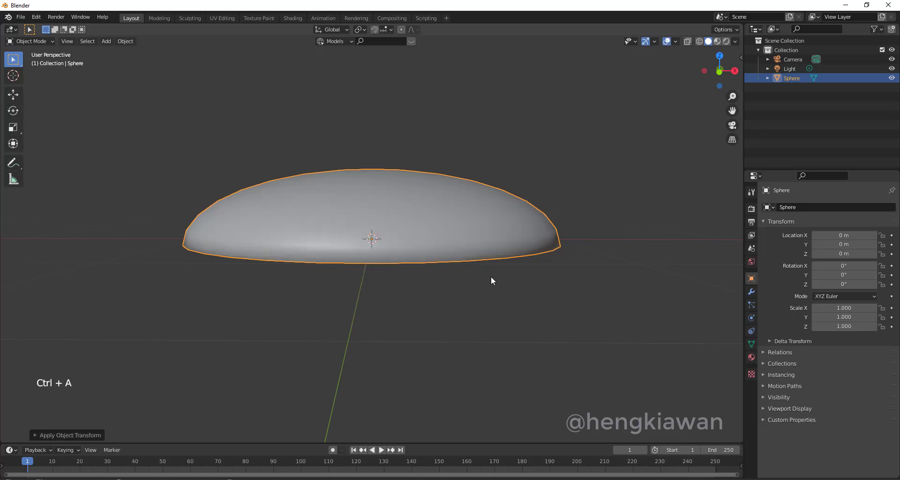
{"action": "right_click", "coordinate": [431, 211]}
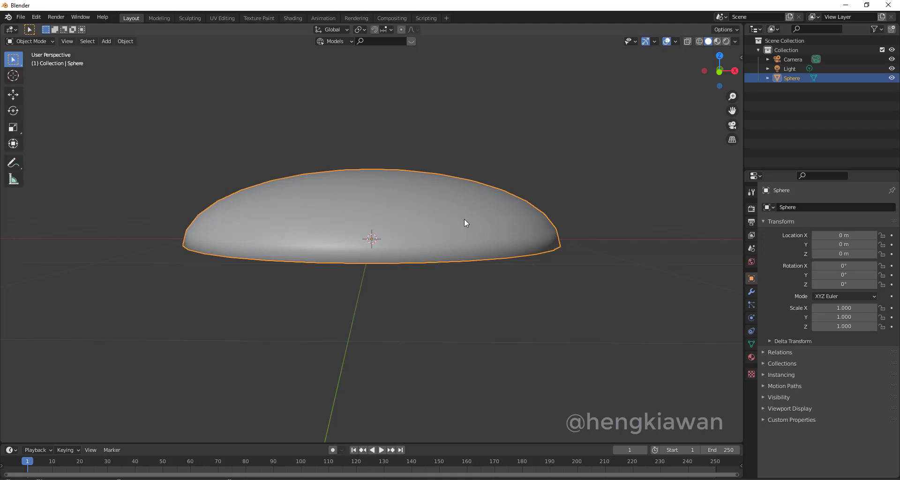
{"action": "right_click", "coordinate": [440, 211]}
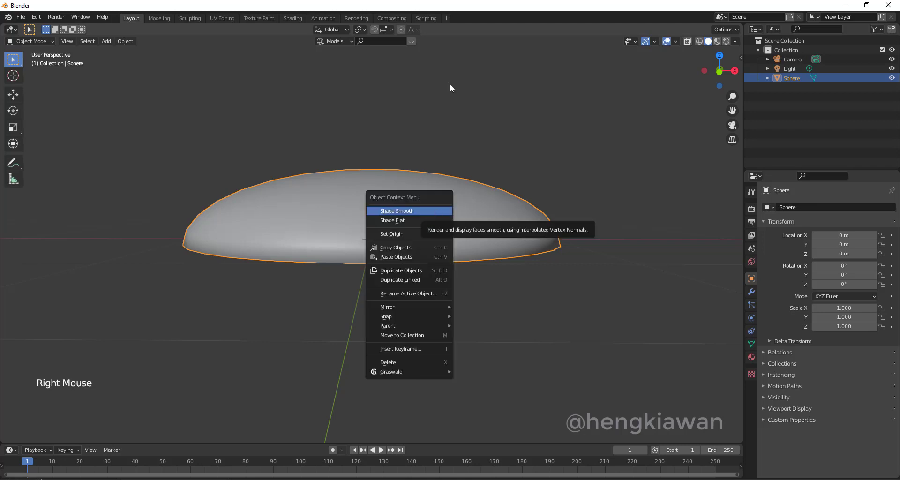
{"action": "key", "text": "Tab"}
Unwrap the dome's UVs along the seams and return to Object Mode.
{"action": "key", "text": "a"}
{"action": "key", "text": "u"}
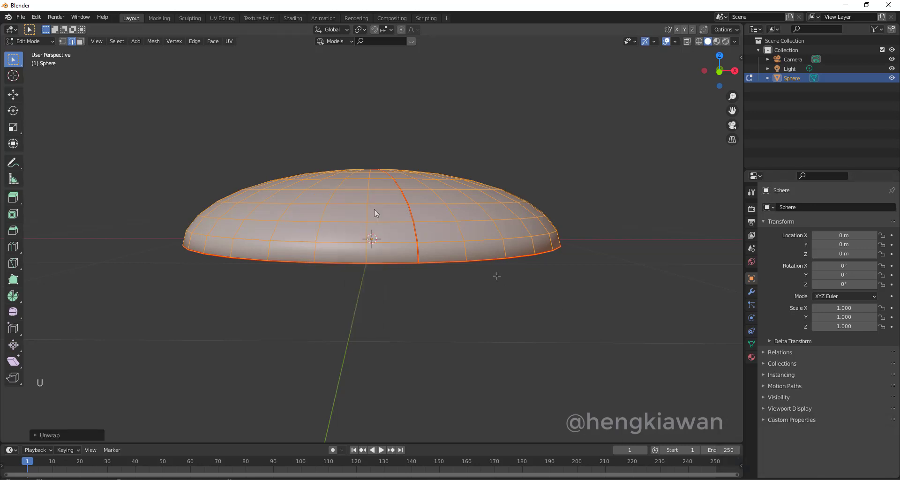
{"action": "key", "text": "Tab"}
{"action": "left_click", "coordinate": [443, 224]}
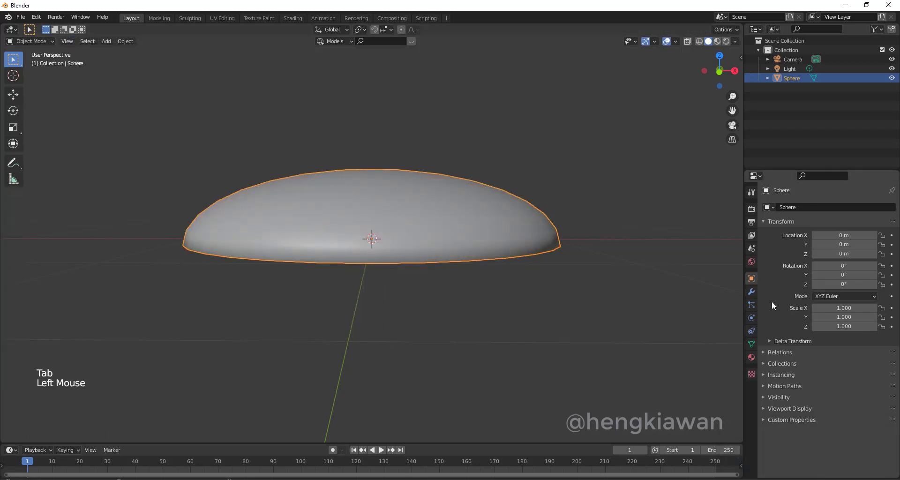
Add a level-3 Subdivision Surface and a Displace modifier with strength 0.002 to the dome.
{"action": "left_click", "coordinate": [754, 297]}
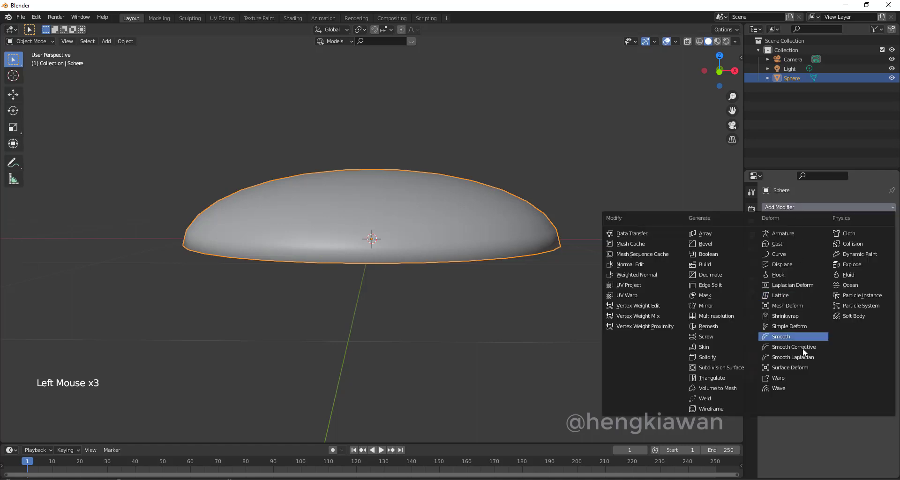
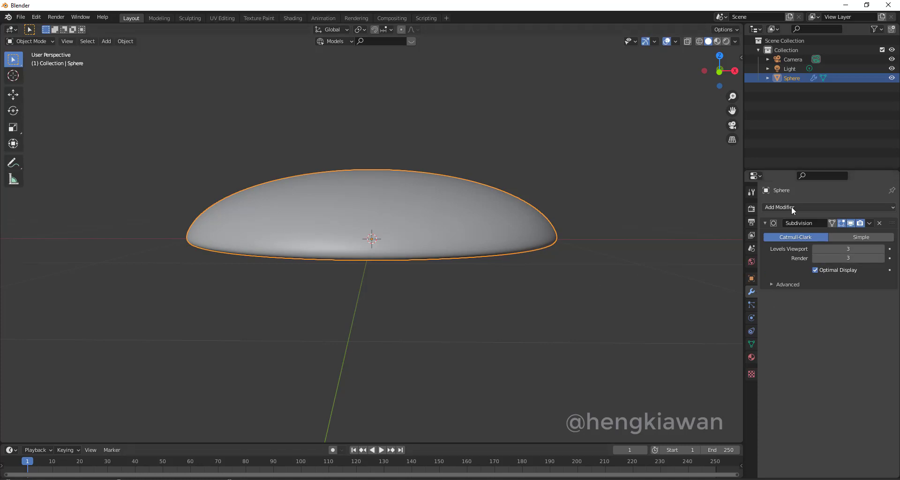
{"action": "left_click", "coordinate": [790, 207]}
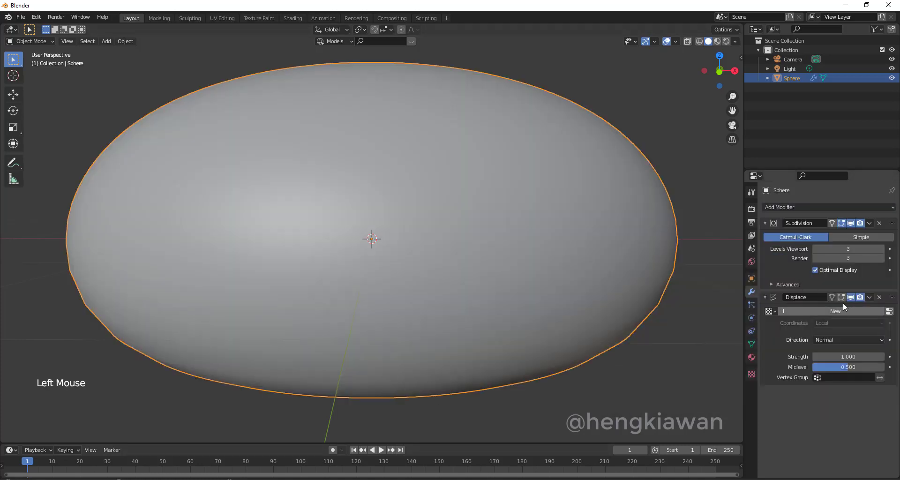
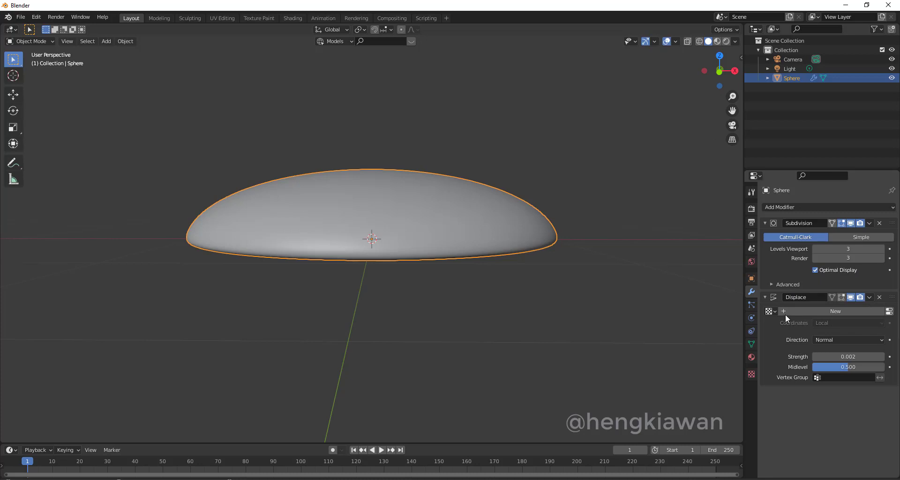
Create a new displacement texture of type Clouds for the dome.
{"action": "left_click", "coordinate": [784, 314]}
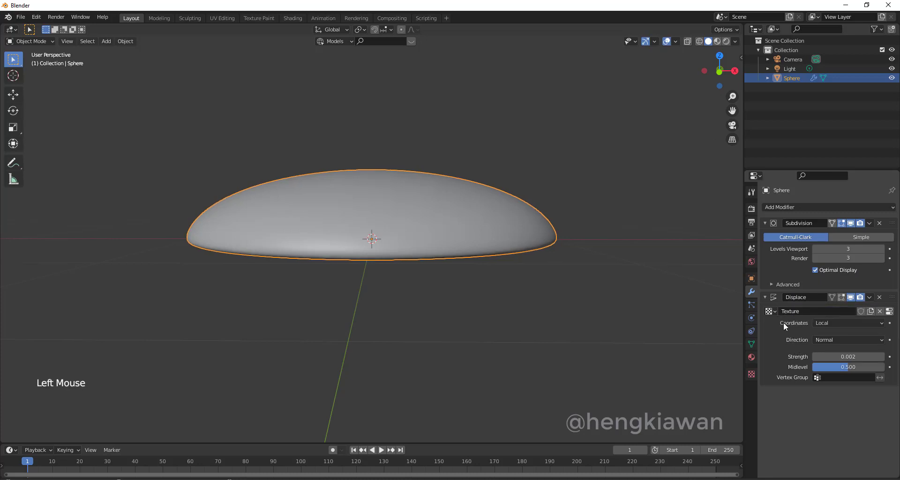
{"action": "left_click", "coordinate": [776, 317]}
{"action": "left_click", "coordinate": [756, 373]}
{"action": "left_click", "coordinate": [827, 225]}
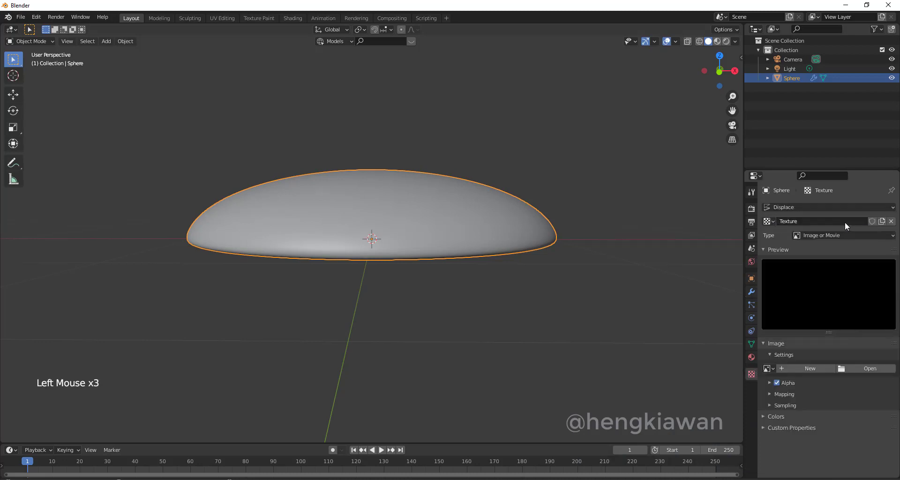
{"action": "left_click", "coordinate": [845, 240]}
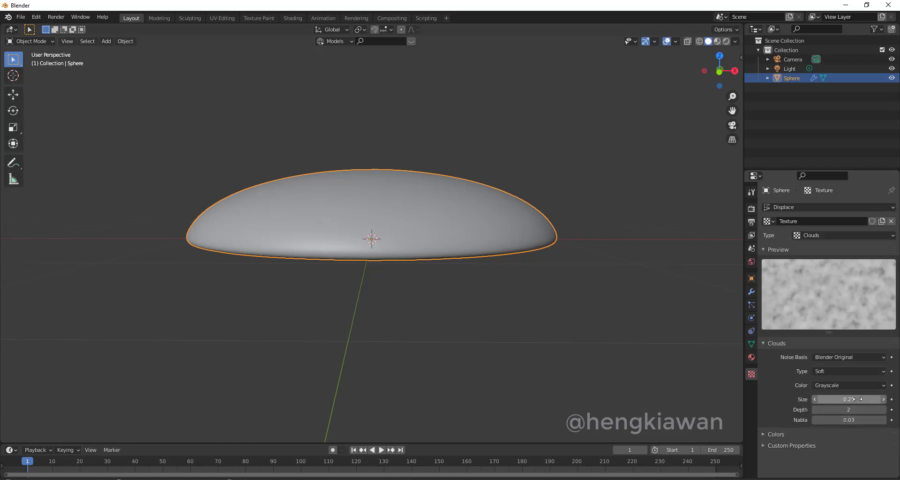
{"action": "middle_click", "coordinate": [576, 265]}
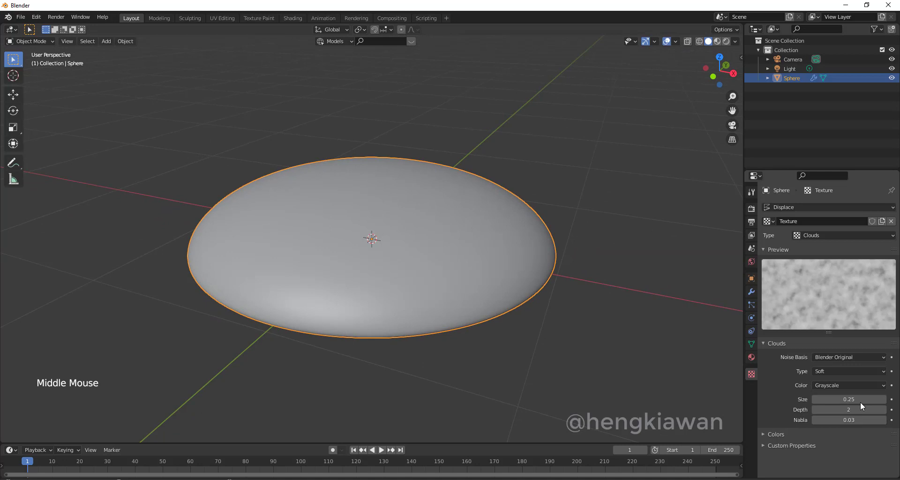
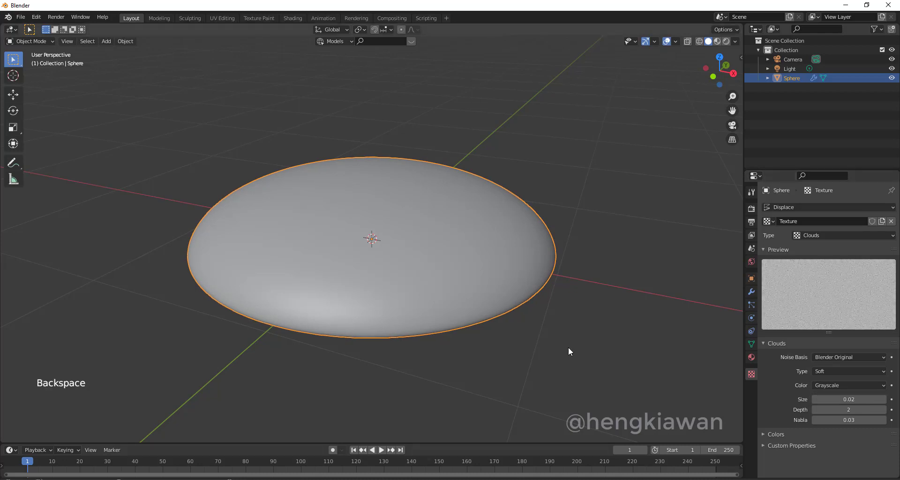
Set the Clouds texture size to 0.02 and the Displace strength to 0.020 for a fine bumpy surface.
{"action": "scroll", "scroll_direction": "up", "scroll_amount": 3}
{"action": "scroll", "scroll_direction": "up", "scroll_amount": 3}
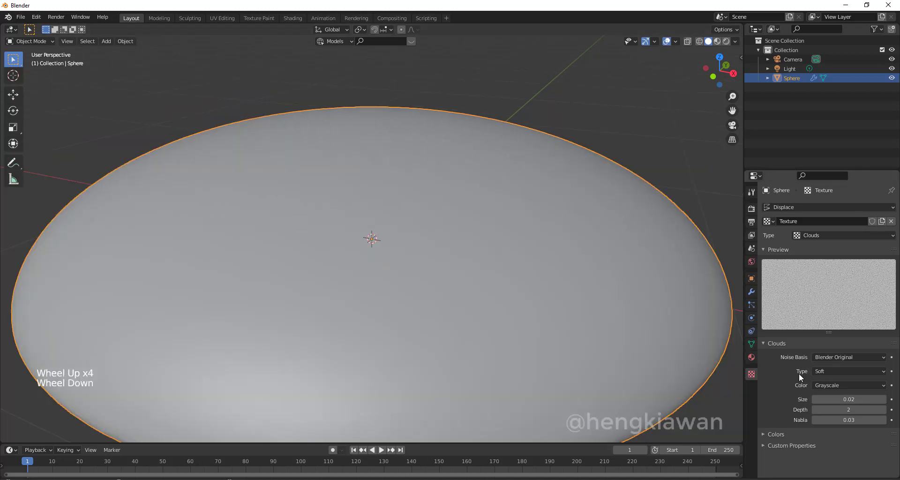
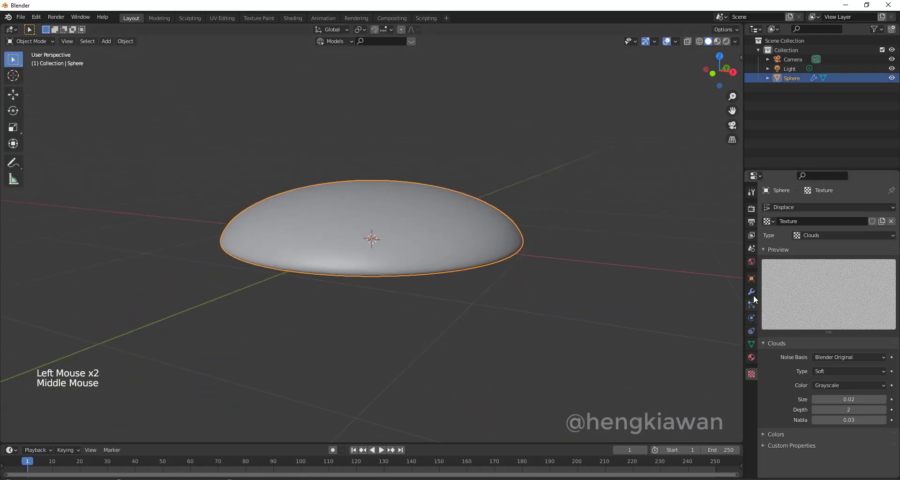
{"action": "left_click", "coordinate": [751, 295]}
{"action": "scroll", "scroll_direction": "up", "scroll_amount": 3}
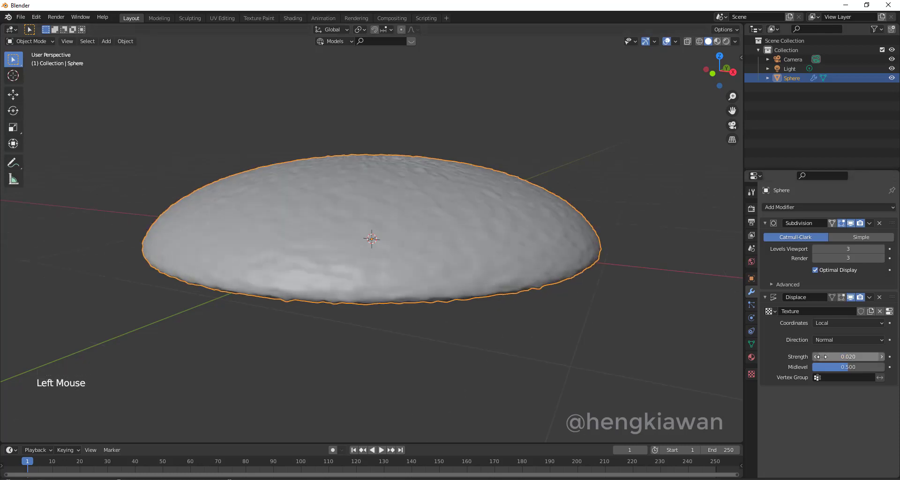
{"action": "left_click", "coordinate": [752, 377]}
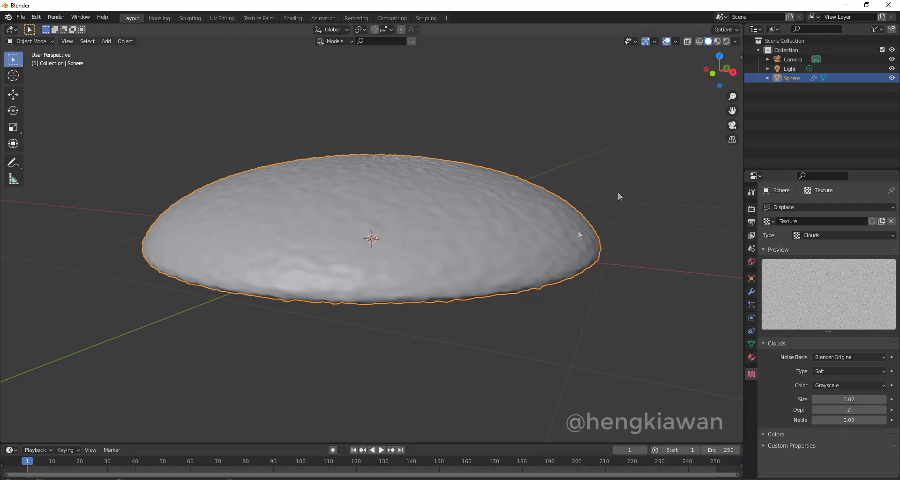
{"action": "middle_click", "coordinate": [570, 287]}
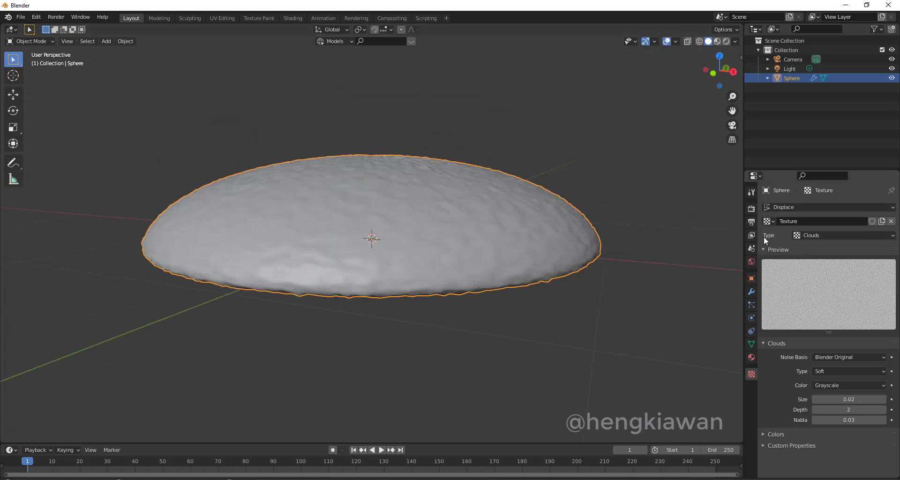
Assign a new material to the dome in Material properties.
{"action": "left_click", "coordinate": [753, 359]}
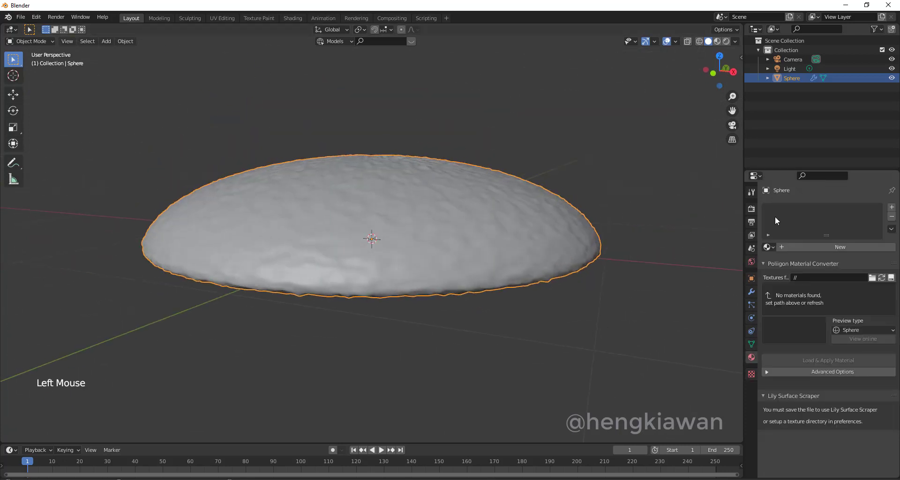
{"action": "left_click", "coordinate": [775, 245]}
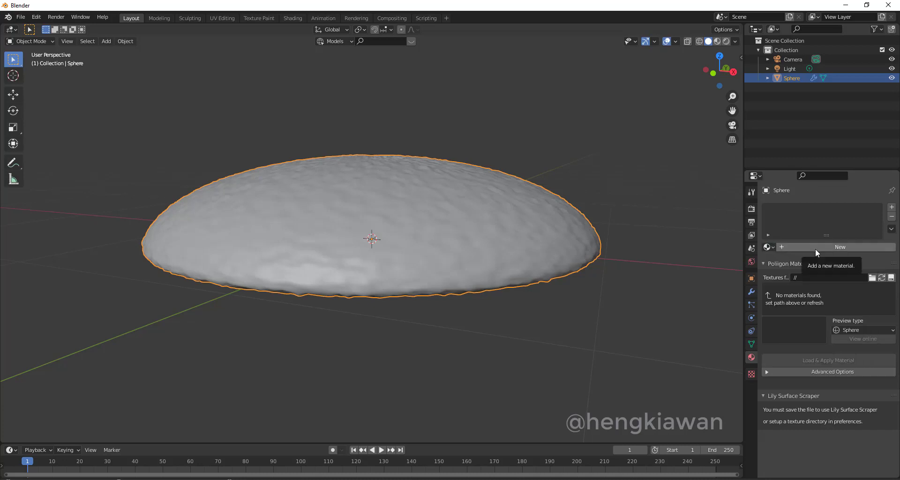
{"action": "left_click", "coordinate": [819, 250]}
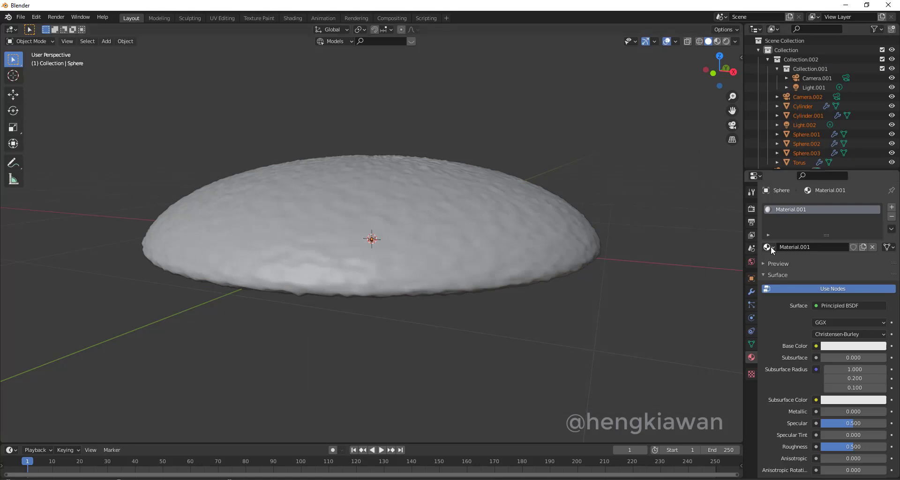
{"action": "left_click", "coordinate": [780, 246]}
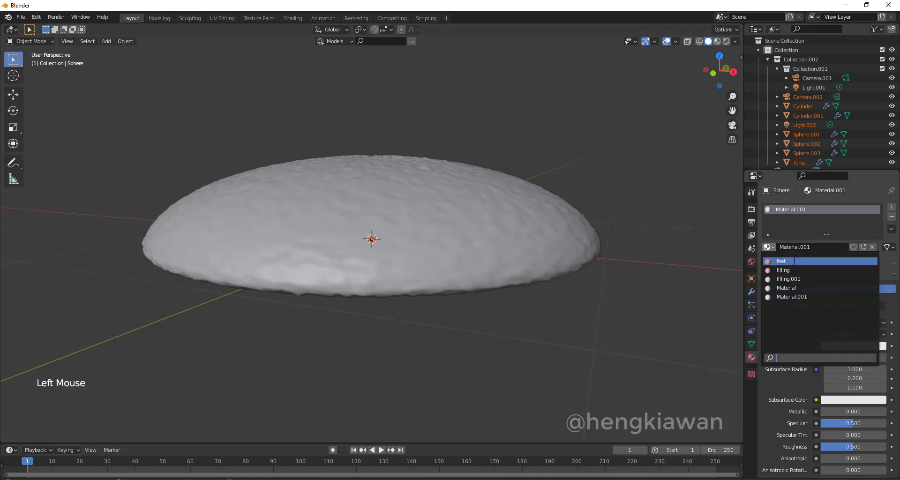
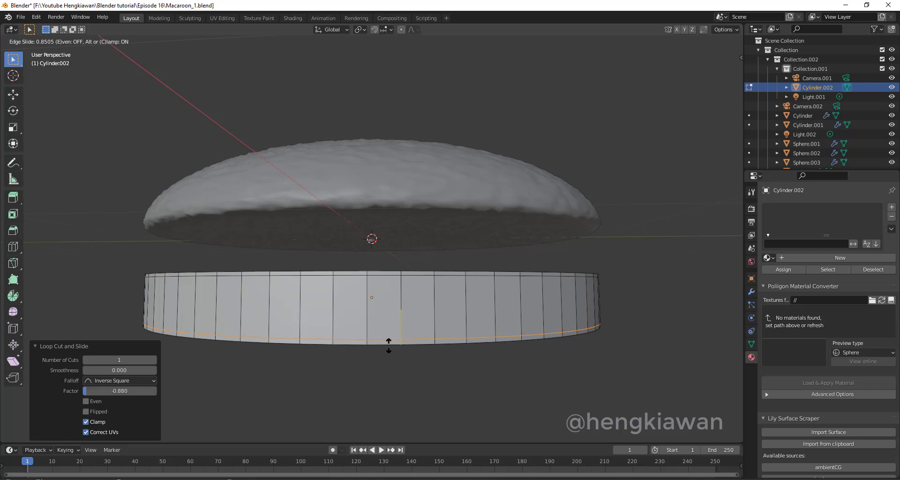
In Edit Mode, orbit under the cylinder and select its bottom face.
{"action": "key", "text": "Tab"}
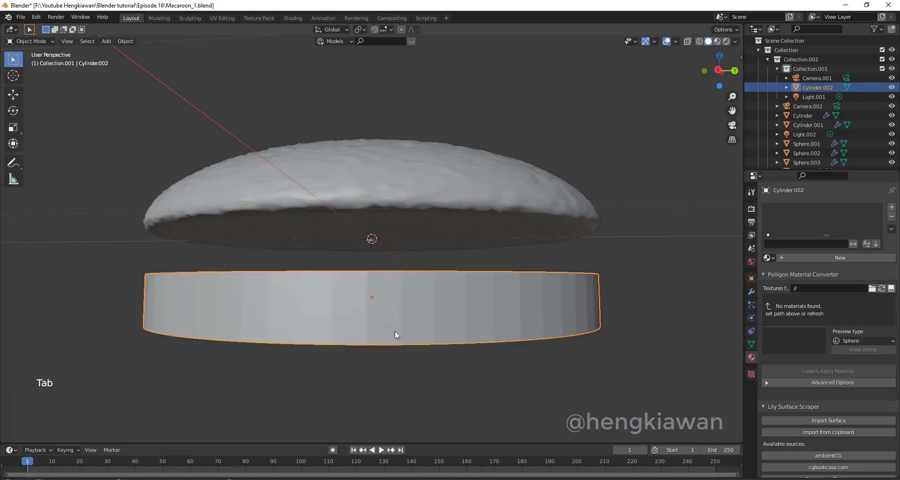
{"action": "key", "text": "Tab"}
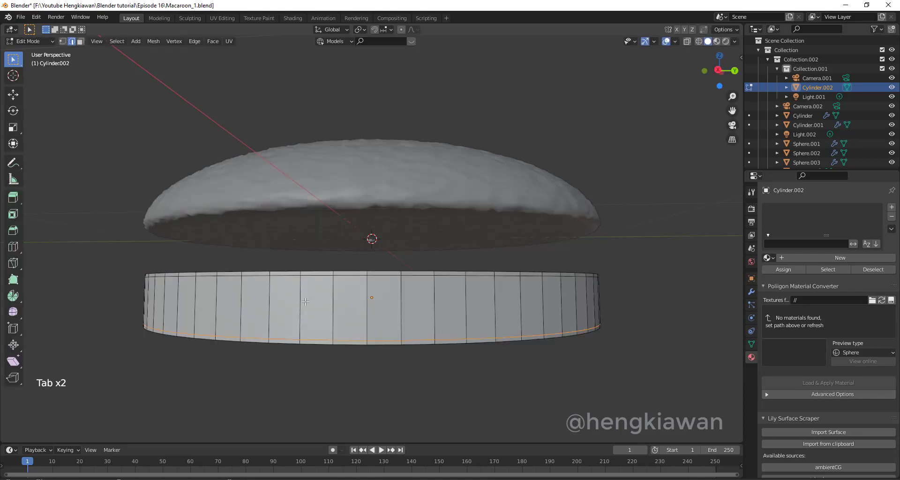
{"action": "key", "text": "ctrl+r"}
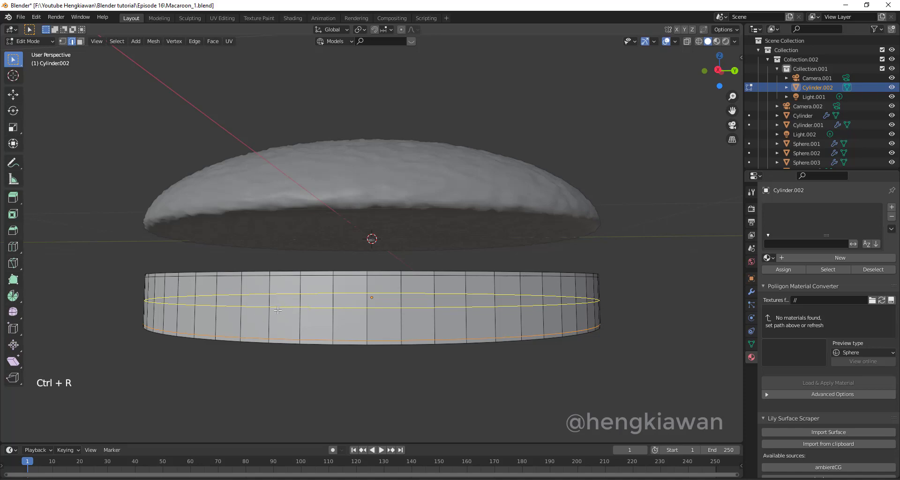
{"action": "key", "text": "ctrl+z"}
{"action": "middle_click", "coordinate": [431, 300]}
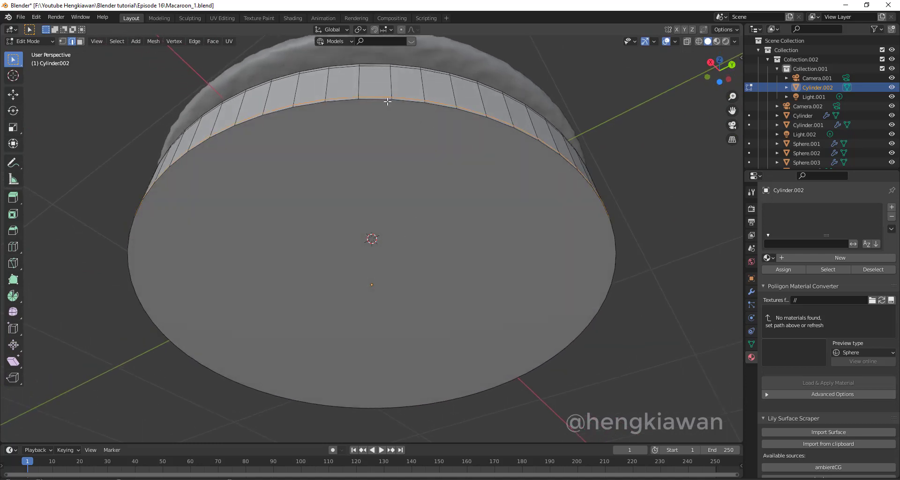
{"action": "left_click", "coordinate": [380, 96]}
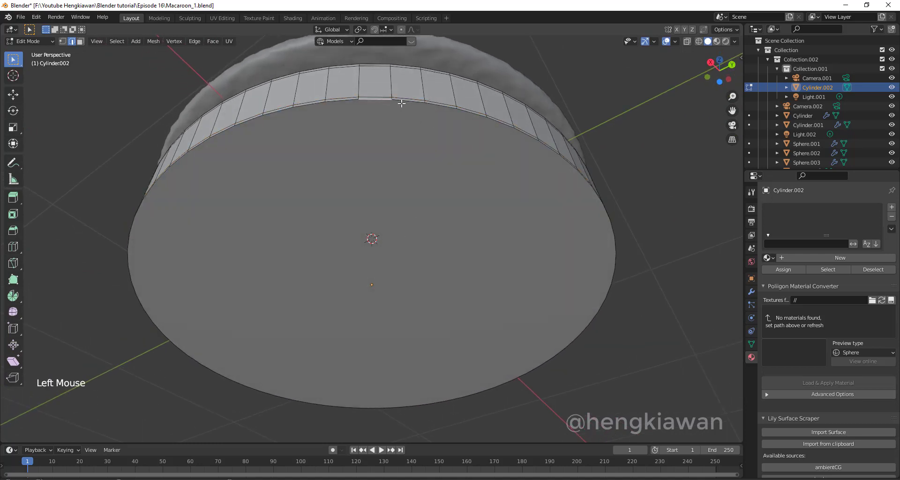
{"action": "left_click", "coordinate": [405, 98]}
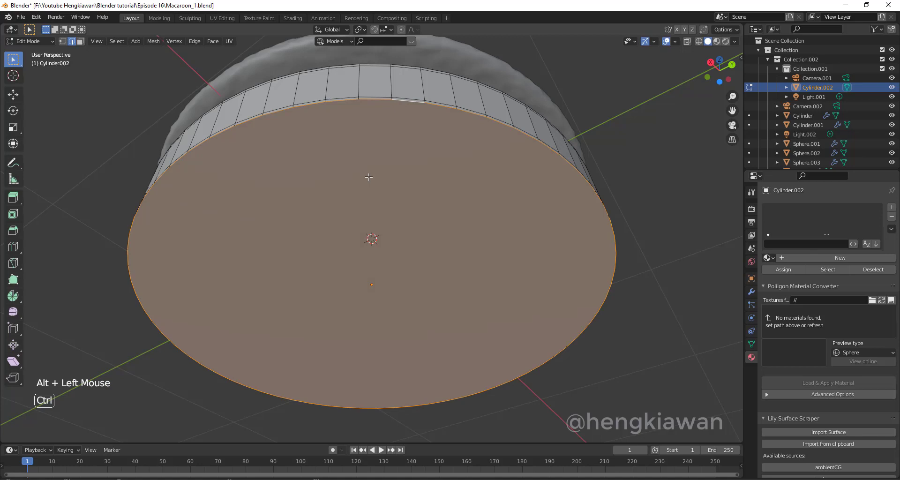
Inset the cylinder's bottom face into the first two concentric rings.
{"action": "key", "text": "ctrl+i"}
{"action": "key", "text": "ctrl+z"}
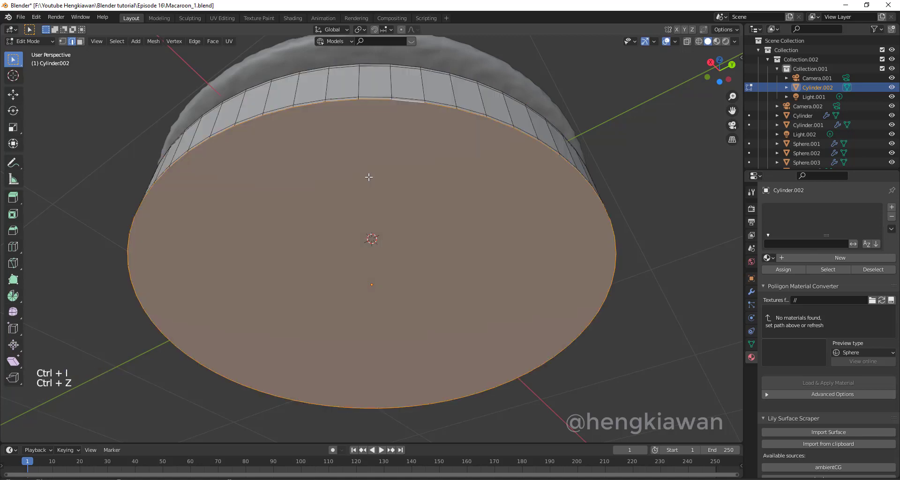
{"action": "key", "text": "i"}
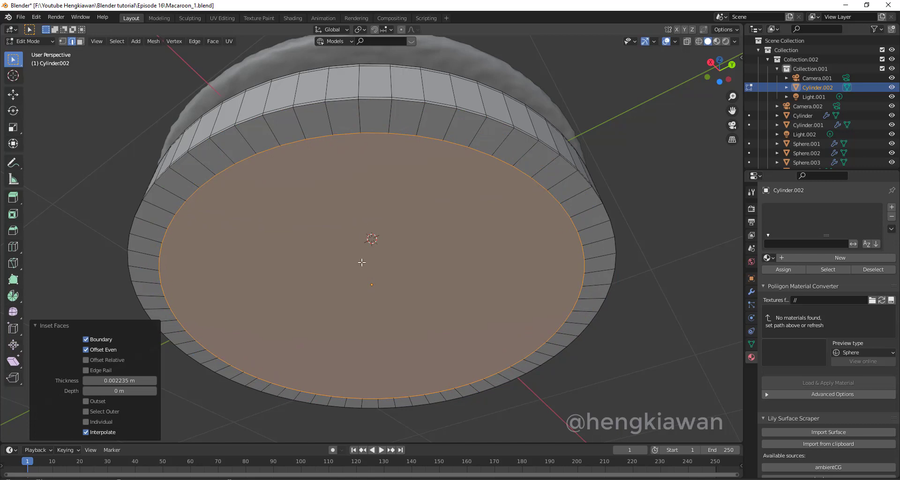
{"action": "scroll", "scroll_direction": "up", "scroll_amount": 3}
{"action": "type", "text": "i"}
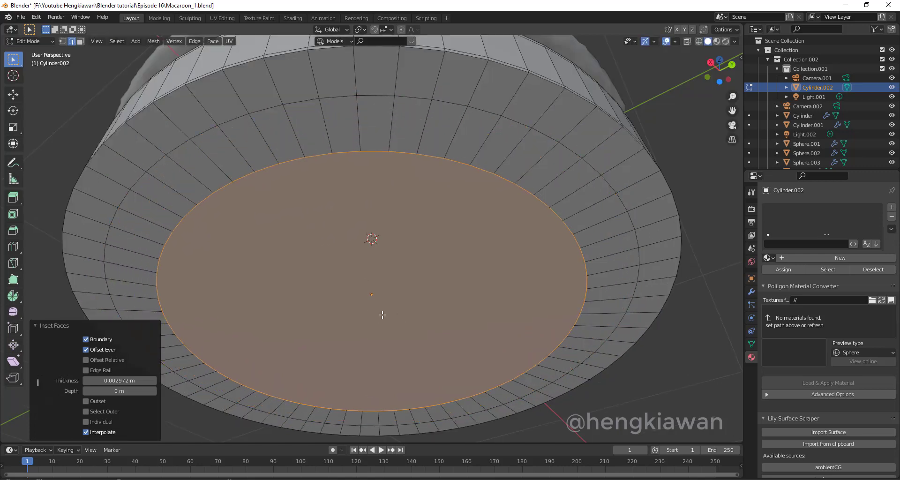
{"action": "scroll", "scroll_direction": "down", "scroll_amount": 3}
{"action": "type", "text": "i"}
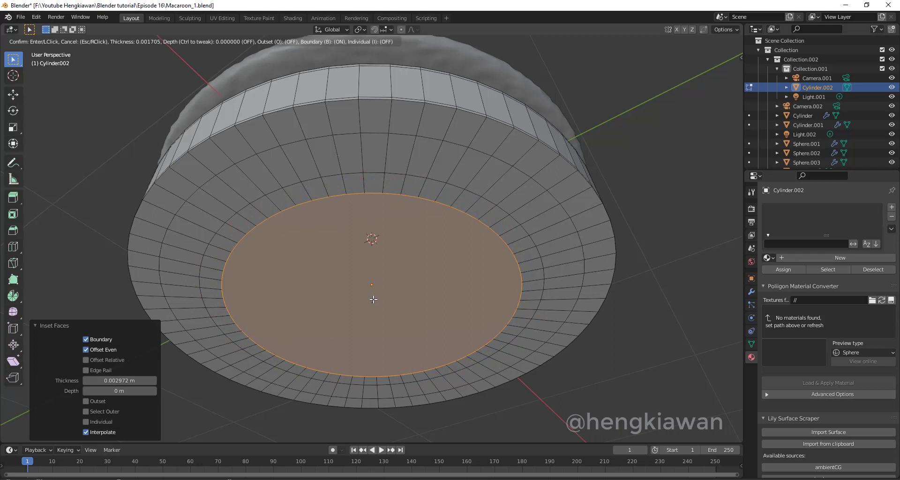
Inset further rings toward a small centre face, sizing another inset.
{"action": "key", "text": "ctrl+z"}
{"action": "scroll", "scroll_direction": "up", "scroll_amount": 3}
{"action": "key", "text": "i"}
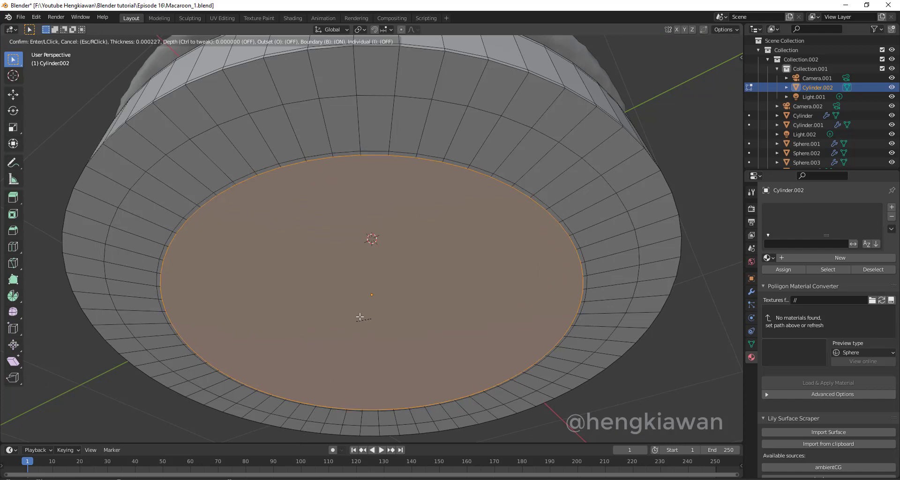
{"action": "key", "text": "ctrl+z"}
{"action": "scroll", "scroll_direction": "down", "scroll_amount": 3}
{"action": "key", "text": "i"}
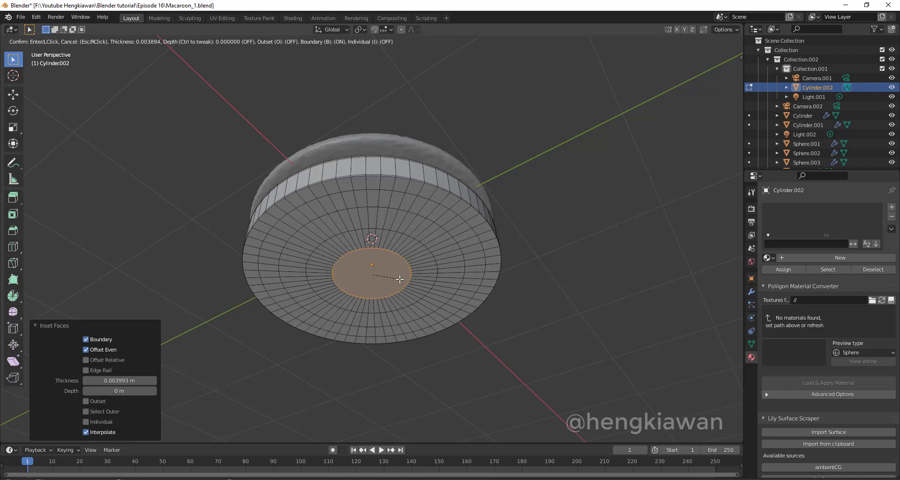
Select the cylinder's top face and inset it into the first concentric rings.
{"action": "middle_click", "coordinate": [390, 306]}
{"action": "scroll", "scroll_direction": "up", "scroll_amount": 3}
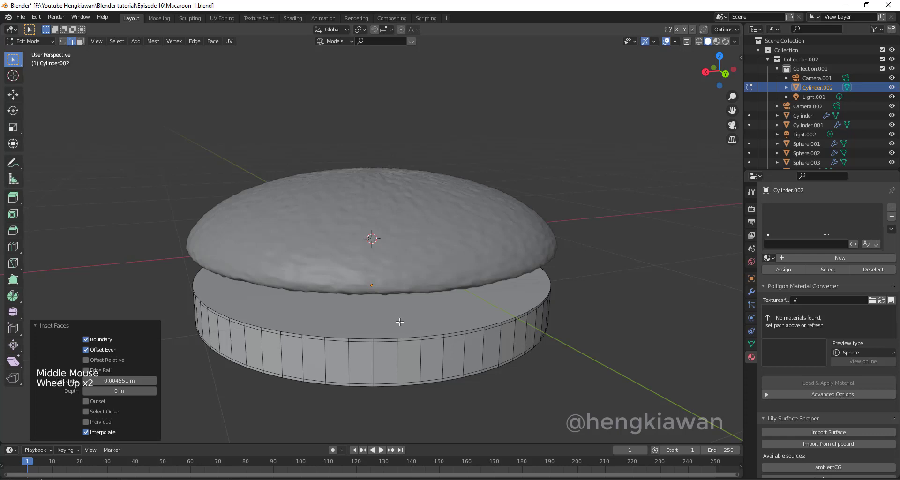
{"action": "left_click", "coordinate": [384, 335]}
{"action": "left_click", "coordinate": [403, 336]}
{"action": "left_click", "coordinate": [432, 332]}
{"action": "key", "text": "i"}
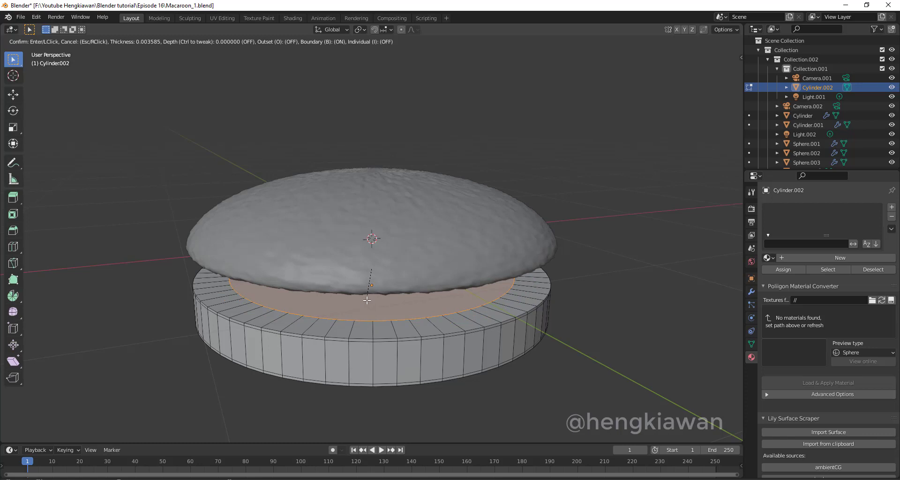
{"action": "middle_click", "coordinate": [394, 296]}
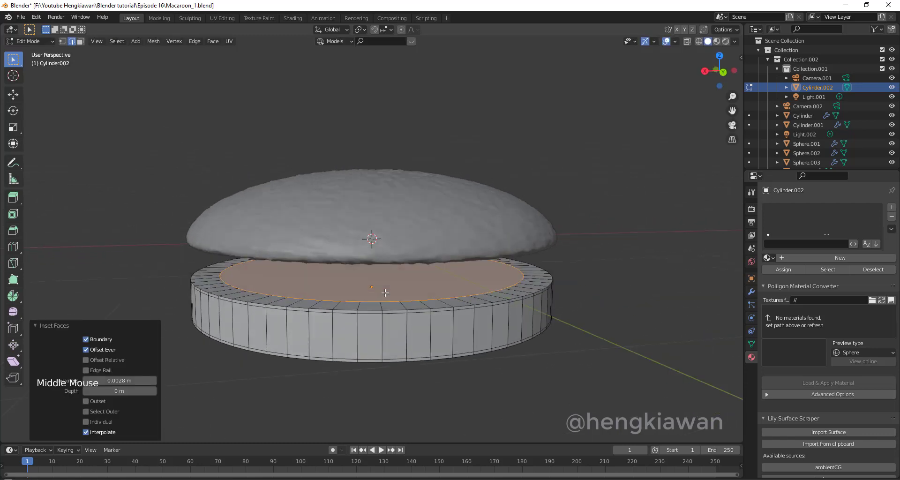
{"action": "key", "text": "i"}
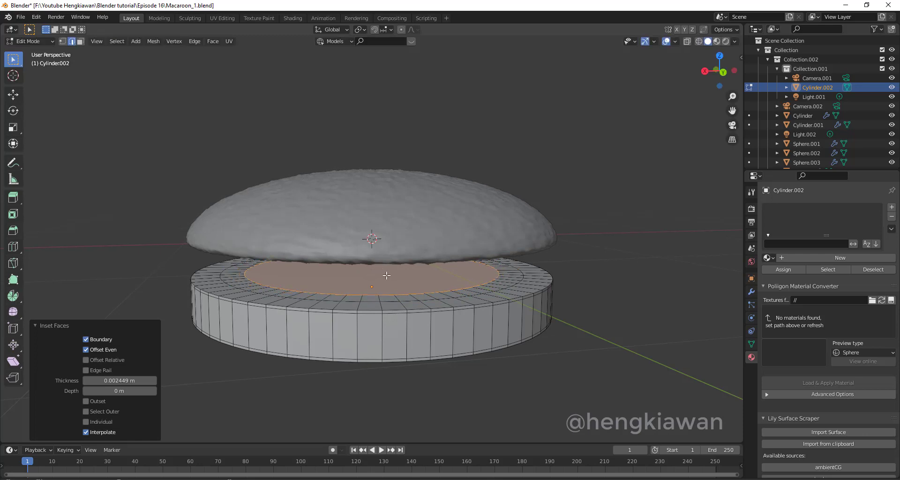
{"action": "left_click", "coordinate": [694, 42]}
Looking straight down, inset the top face further until only a small centre face remains.
{"action": "middle_click", "coordinate": [458, 299]}
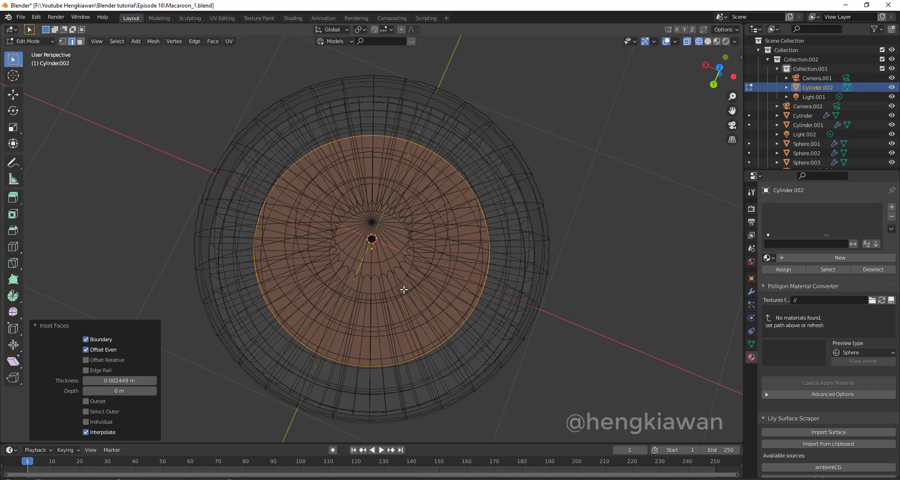
{"action": "scroll", "scroll_direction": "down", "scroll_amount": 3}
{"action": "key", "text": "i"}
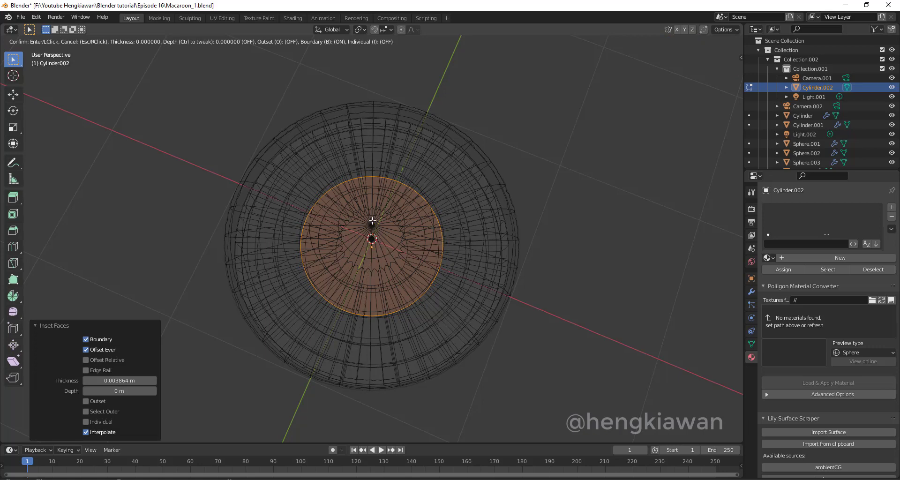
{"action": "key", "text": "ctrl+z"}
{"action": "scroll", "scroll_direction": "down", "scroll_amount": 3}
{"action": "key", "text": "i"}
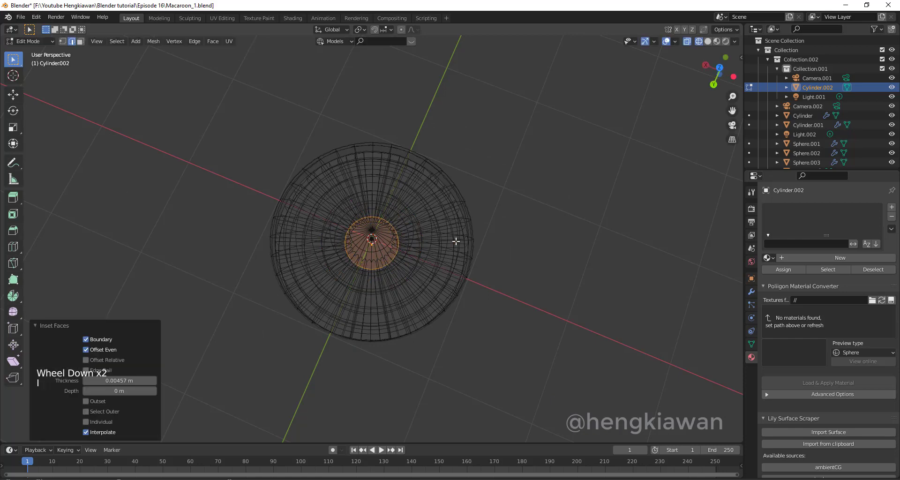
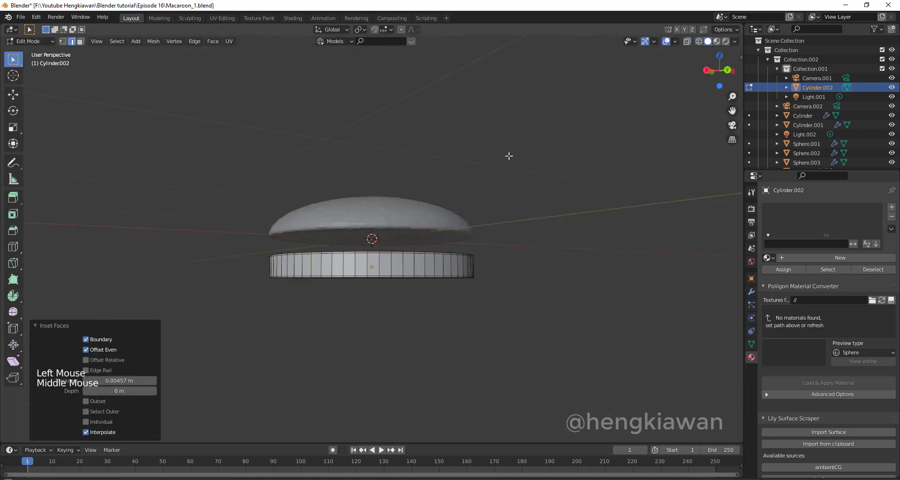
{"action": "scroll", "scroll_direction": "up", "scroll_amount": 3}
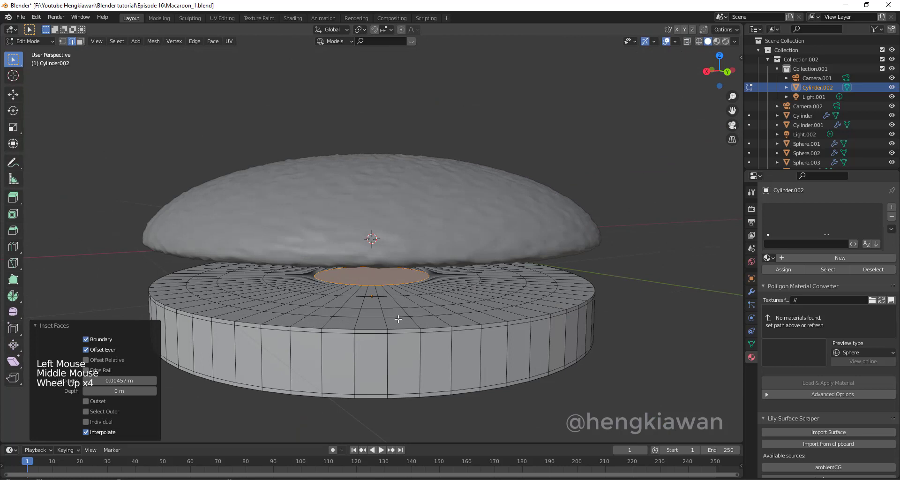
Move the foot cylinder straight up along Z until its top sits just under the dome shell.
{"action": "key", "text": "Tab"}
{"action": "key", "text": "Tab"}
{"action": "key", "text": "Tab"}
{"action": "key", "text": "g"}
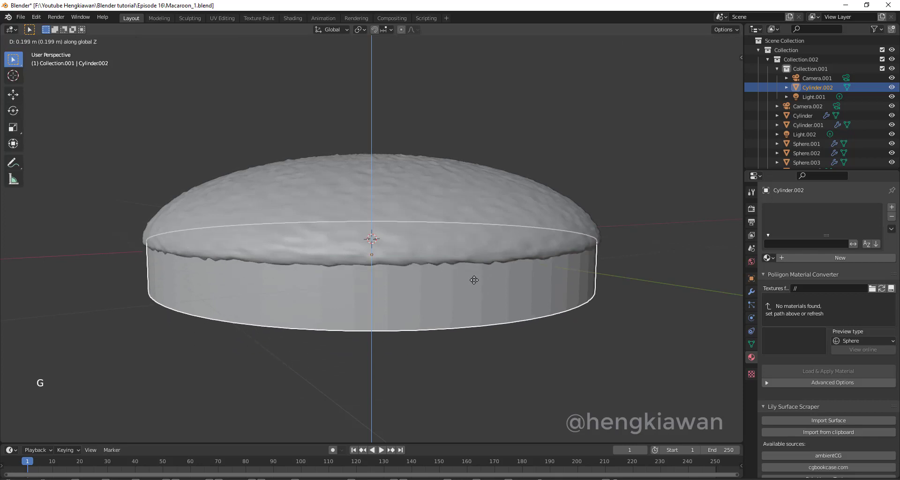
{"action": "key", "text": "Tab"}
{"action": "key", "text": "ctrl+s"}
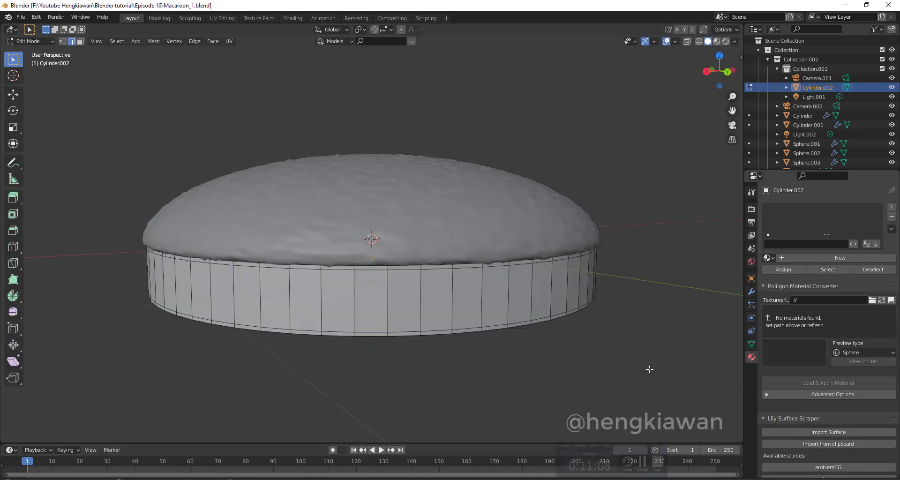
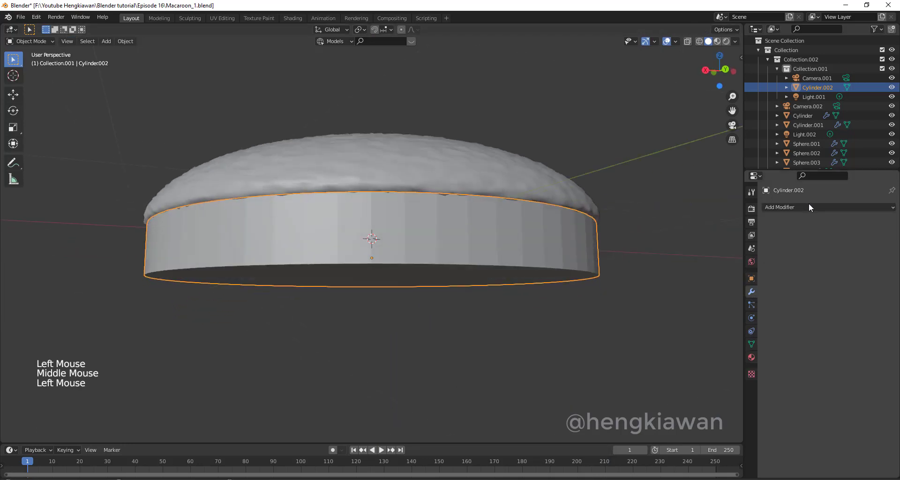
Add a level-2 Subdivision modifier and a Displace modifier to Cylinder.002.
{"action": "left_click", "coordinate": [811, 206]}
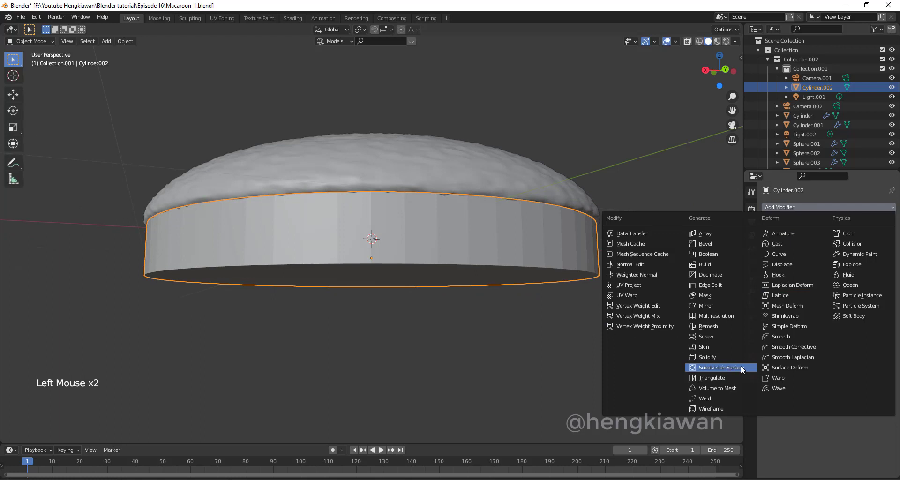
{"action": "left_click", "coordinate": [882, 249]}
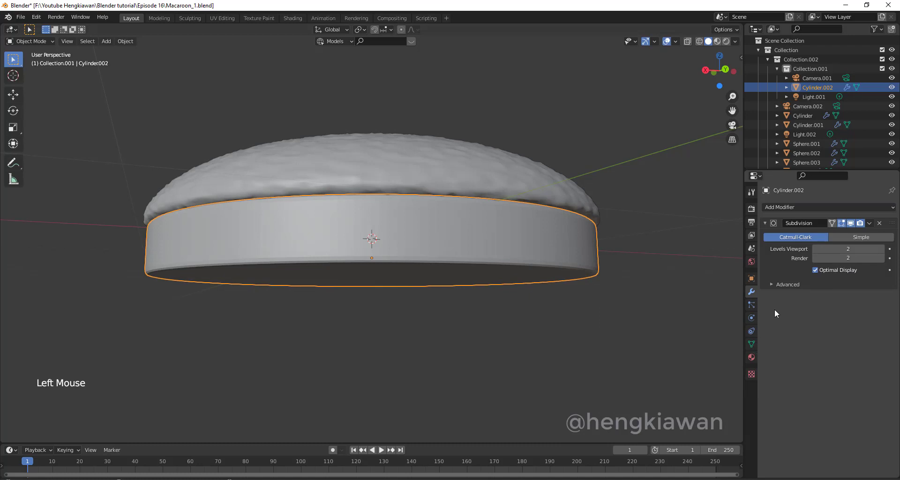
{"action": "left_click", "coordinate": [795, 210]}
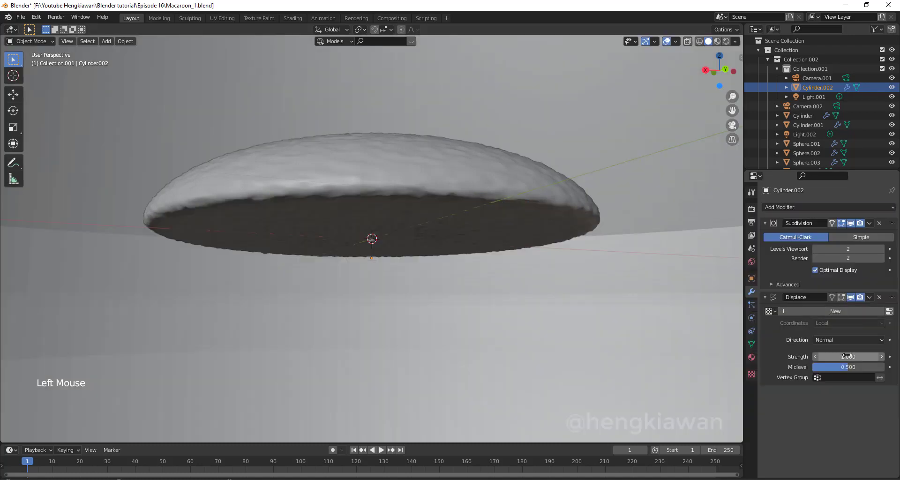
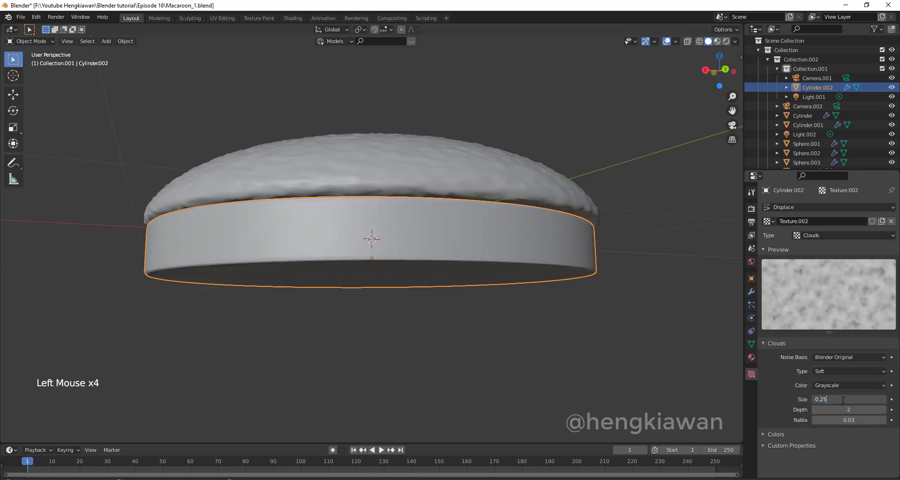
Lower the Clouds texture size to a tiny value so the foot's sides turn rough and crumbly.
{"action": "key", "text": "BackSpace"}
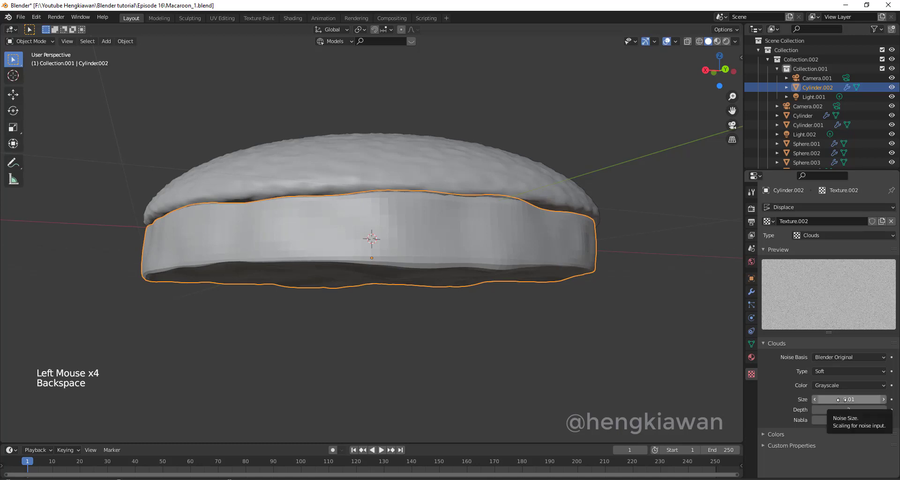
{"action": "right_click", "coordinate": [445, 231]}
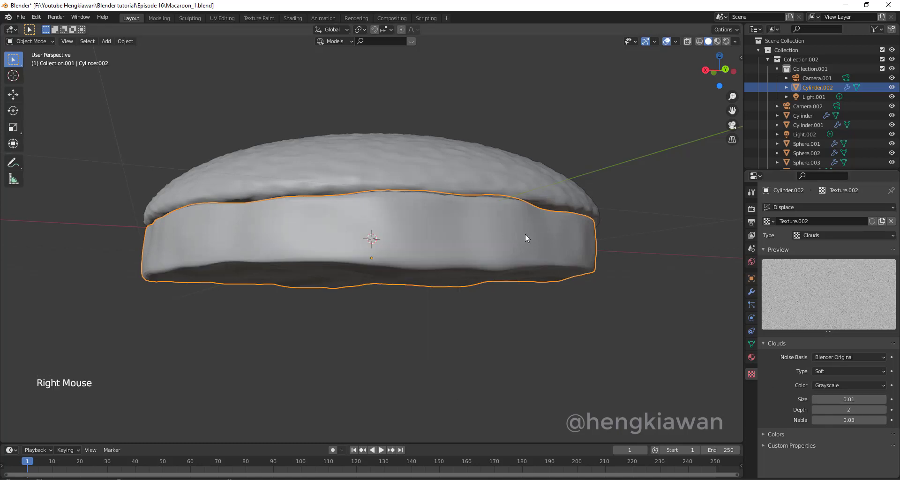
{"action": "middle_click", "coordinate": [589, 246]}
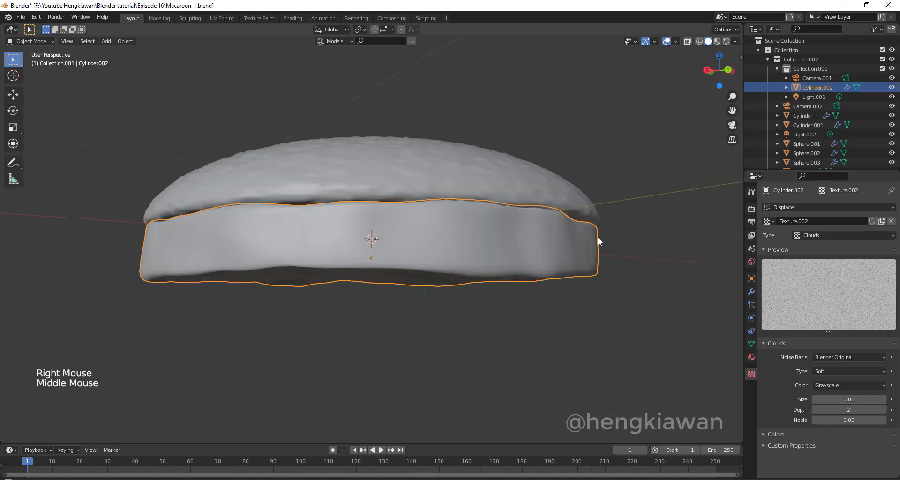
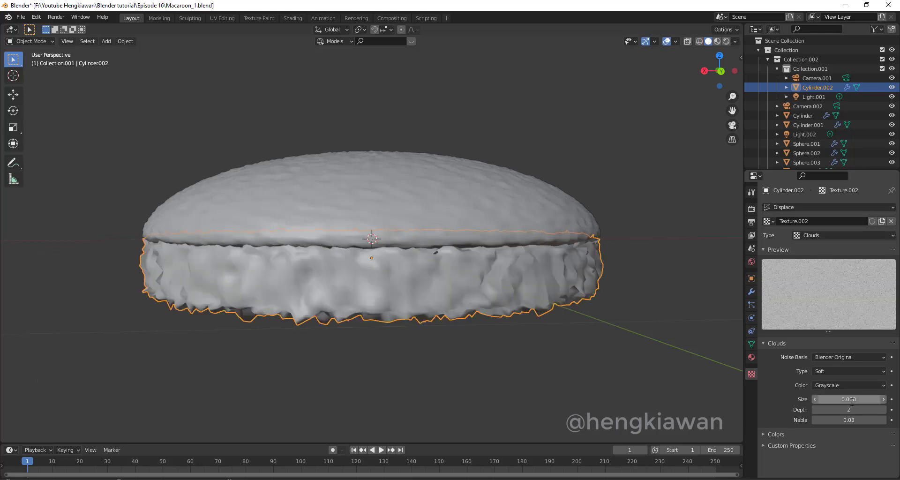
{"action": "right_click", "coordinate": [517, 283]}
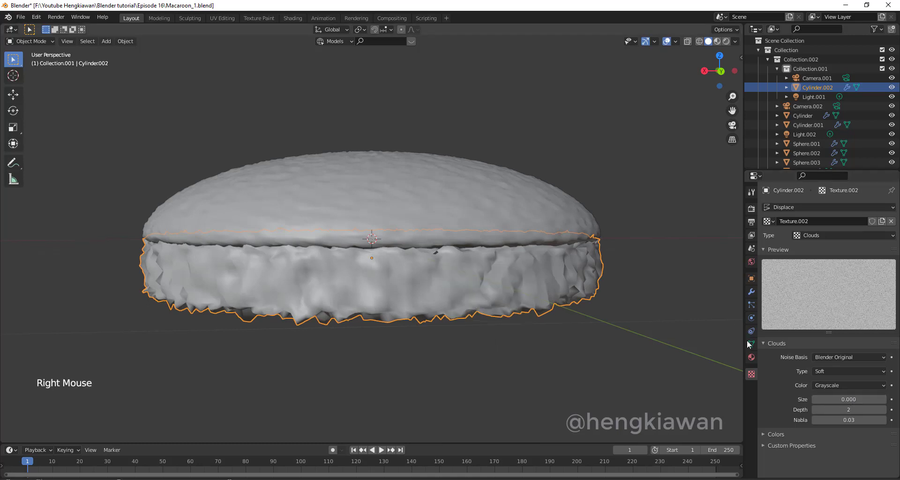
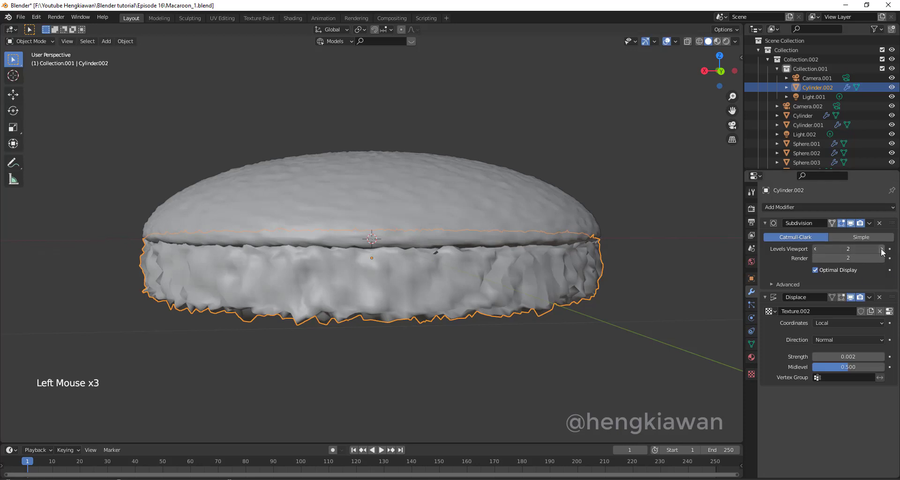
Raise the foot's viewport subdivision level to 3 and set it to Shade Smooth.
{"action": "left_click", "coordinate": [882, 261]}
{"action": "left_click", "coordinate": [816, 260]}
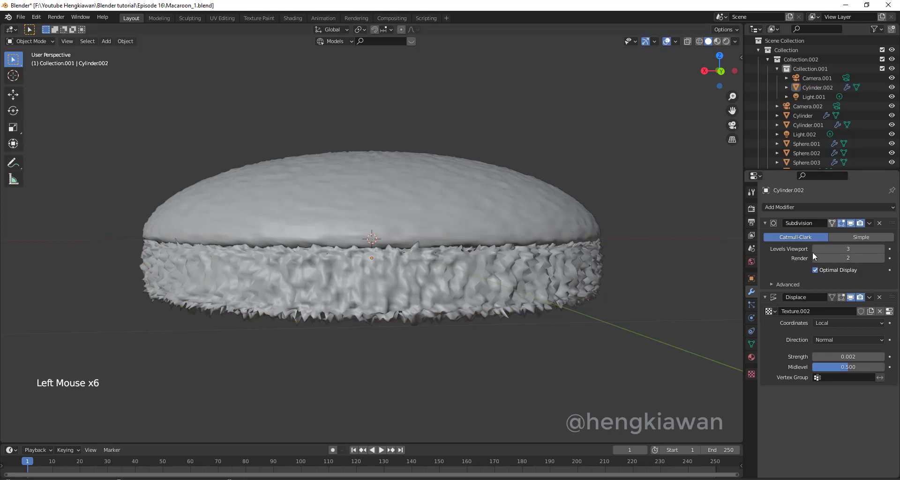
{"action": "left_click", "coordinate": [517, 271]}
{"action": "right_click", "coordinate": [516, 271]}
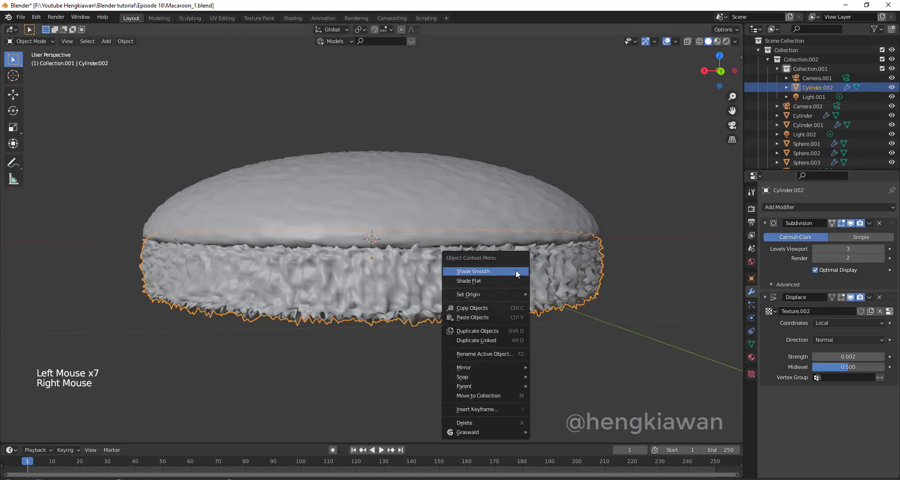
{"action": "left_click", "coordinate": [751, 377]}
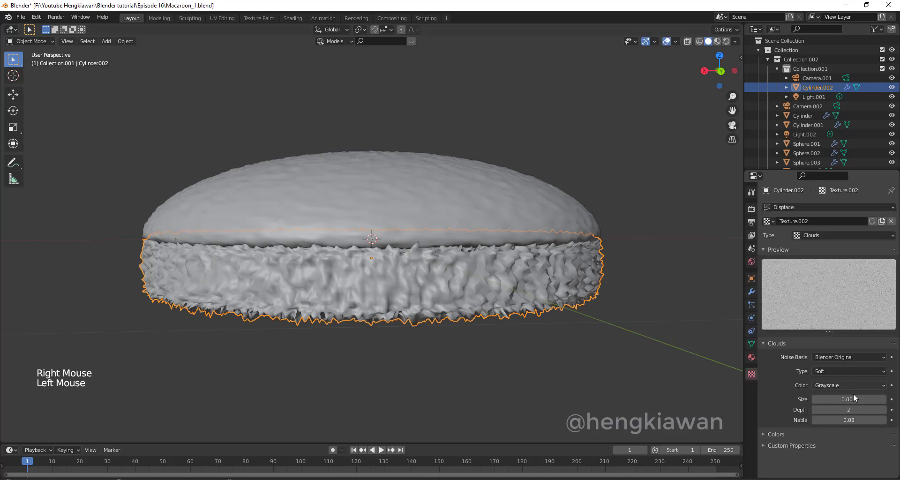
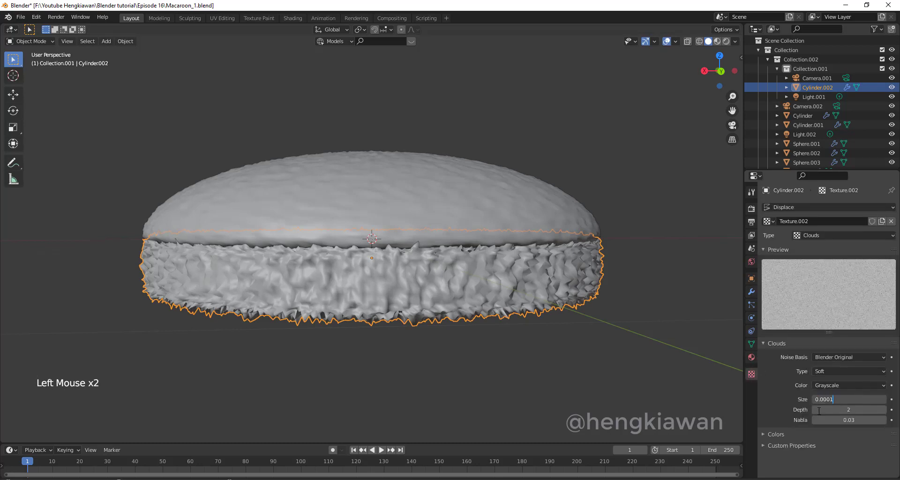
Try several Clouds Size values and keep a very small one for a finely ruffled foot.
{"action": "key", "text": "BackSpace"}
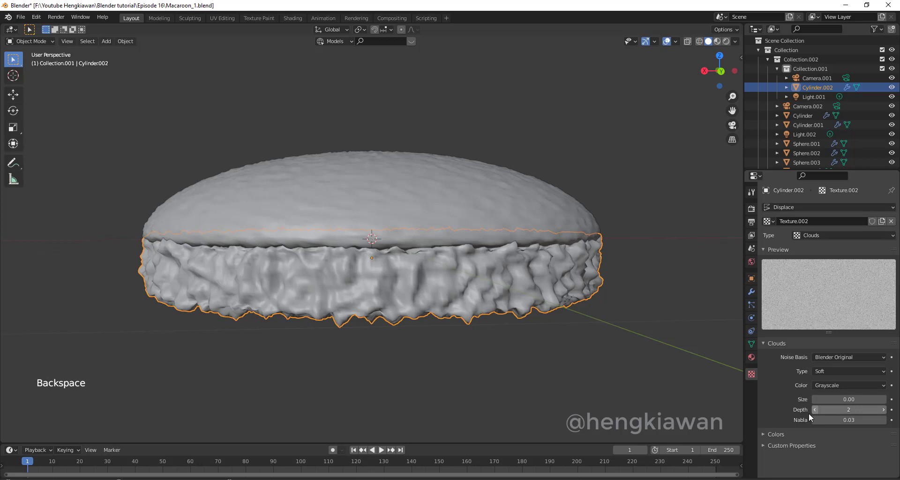
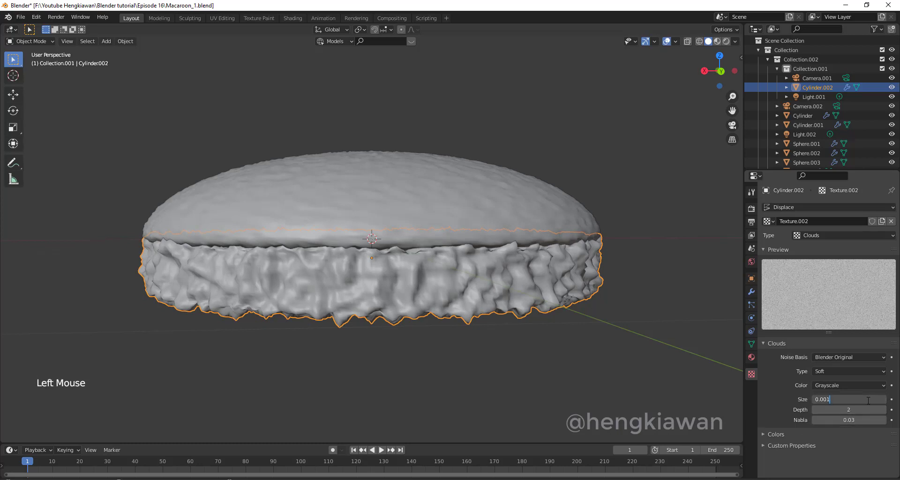
{"action": "key", "text": "BackSpace"}
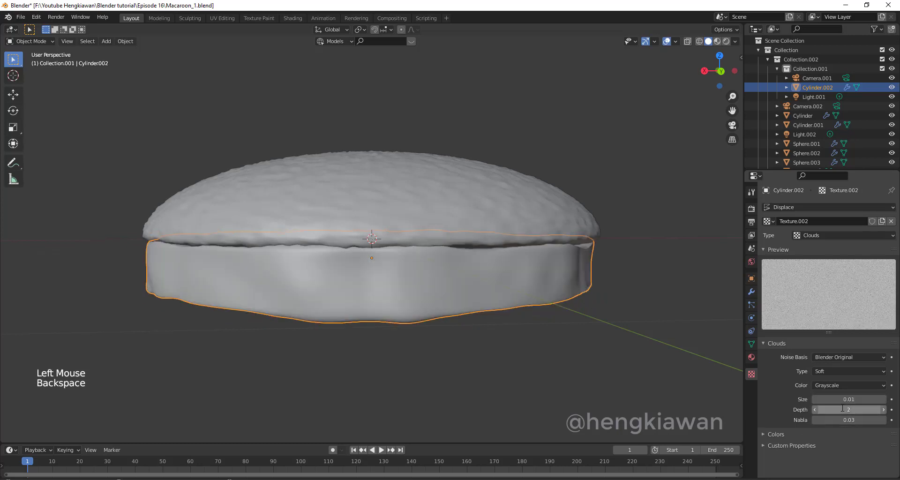
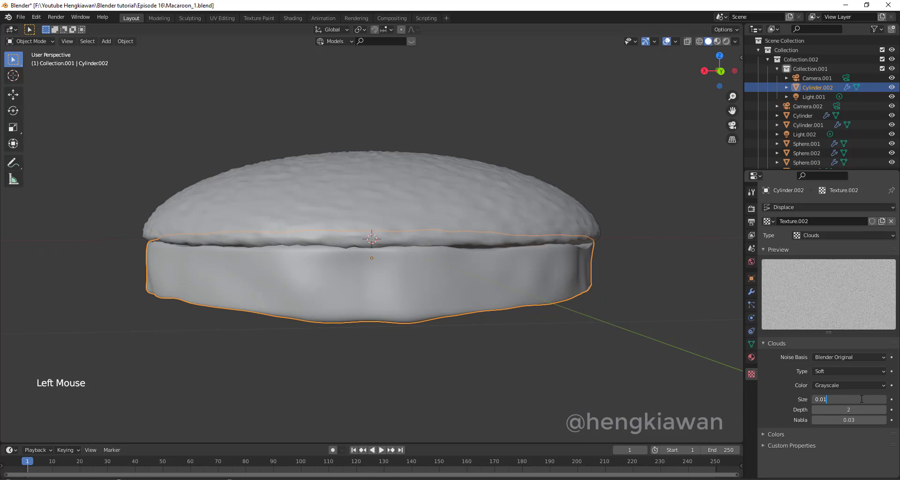
{"action": "left_click", "coordinate": [626, 321]}
{"action": "key", "text": "ctrl+s"}
{"action": "scroll", "scroll_direction": "down", "scroll_amount": 3}
{"action": "middle_click", "coordinate": [534, 299]}
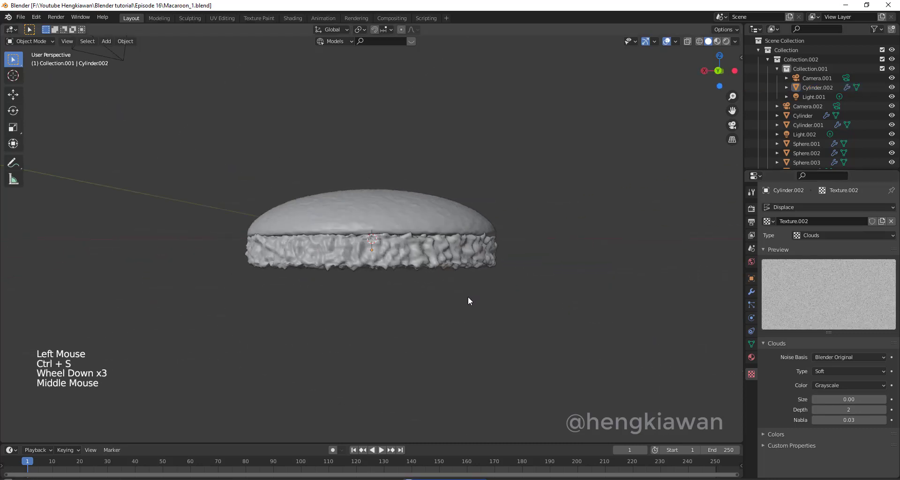
Assign the existing pink 'feet' material to Cylinder.002 and switch to Material Preview.
{"action": "scroll", "scroll_direction": "up", "scroll_amount": 3}
{"action": "key", "text": "ctrl+s"}
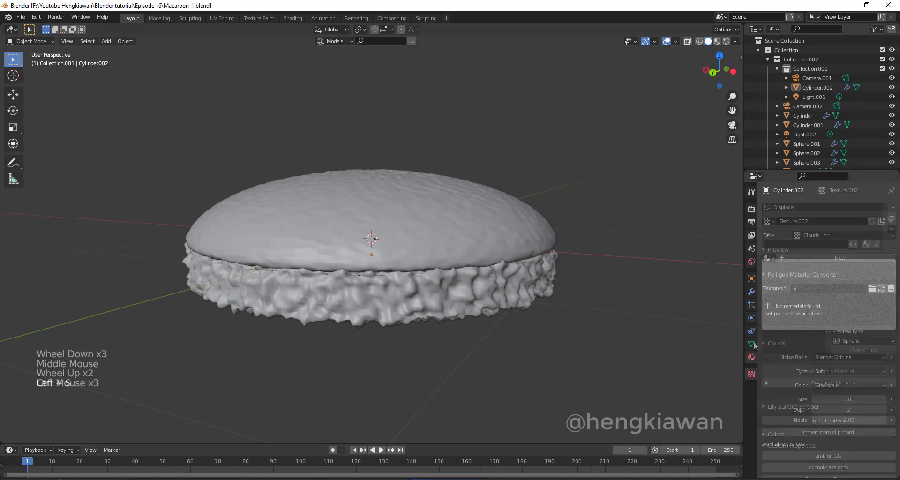
{"action": "left_click", "coordinate": [781, 274]}
{"action": "left_click", "coordinate": [770, 263]}
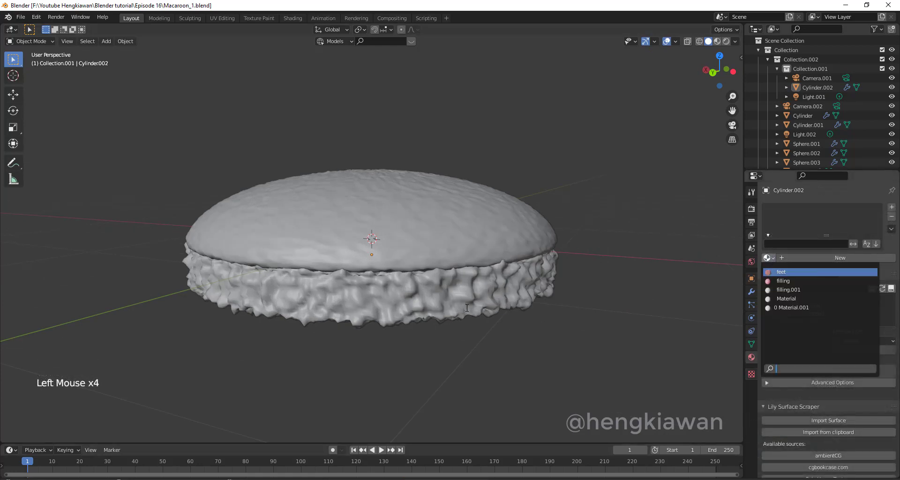
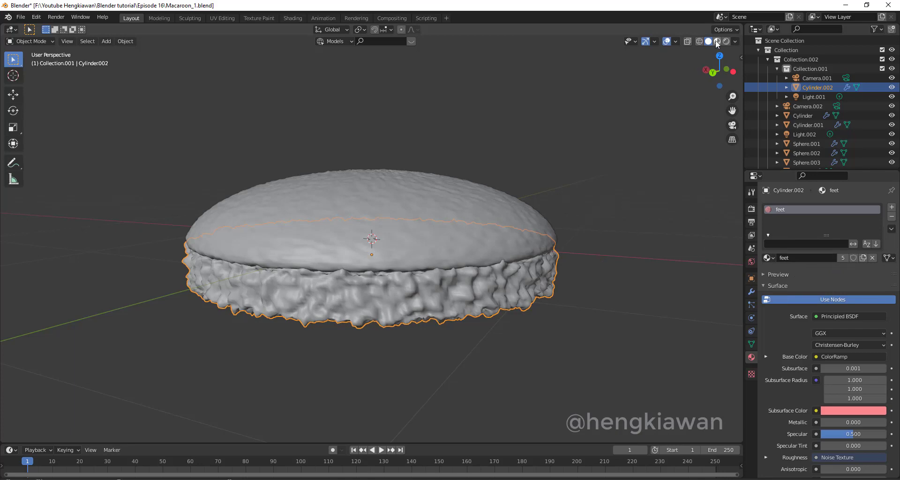
{"action": "left_click", "coordinate": [507, 161]}
{"action": "left_click", "coordinate": [572, 242]}
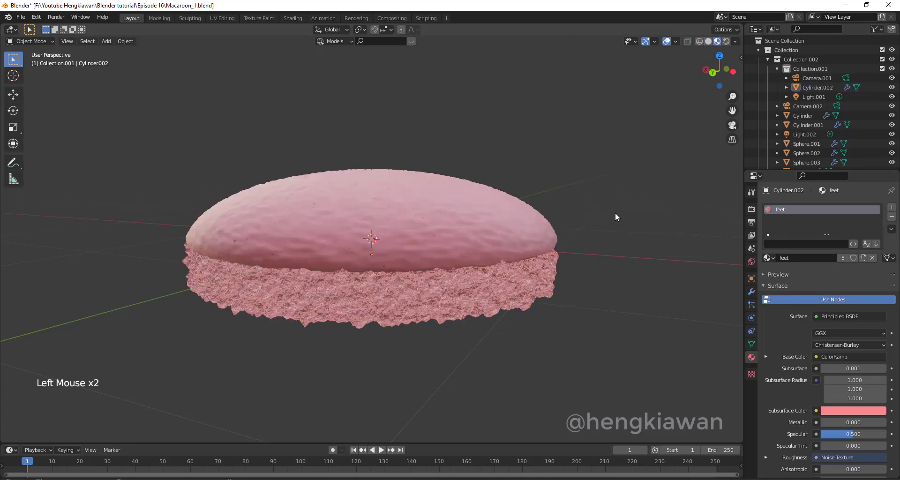
Orbit under and around the macaroon to check the ruffled pink foot, then save.
{"action": "scroll", "scroll_direction": "up", "scroll_amount": 3}
{"action": "middle_click", "coordinate": [565, 289]}
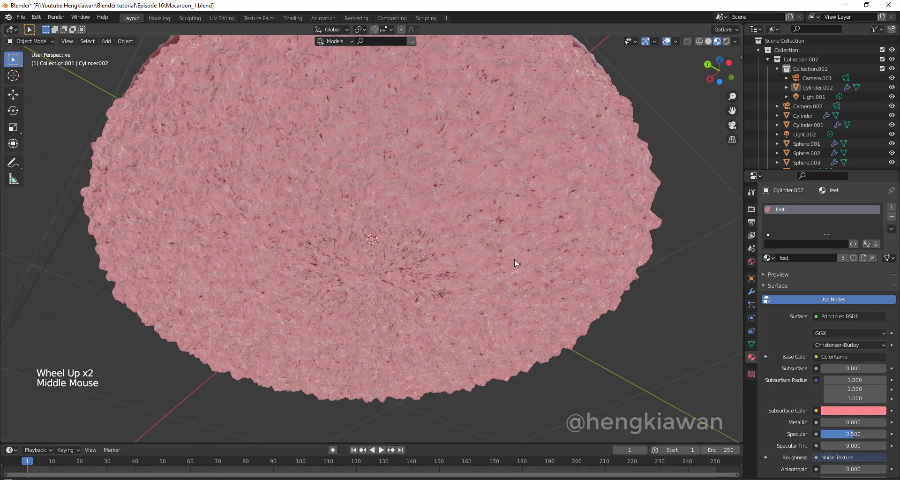
{"action": "scroll", "scroll_direction": "down", "scroll_amount": 3}
{"action": "middle_click", "coordinate": [577, 287]}
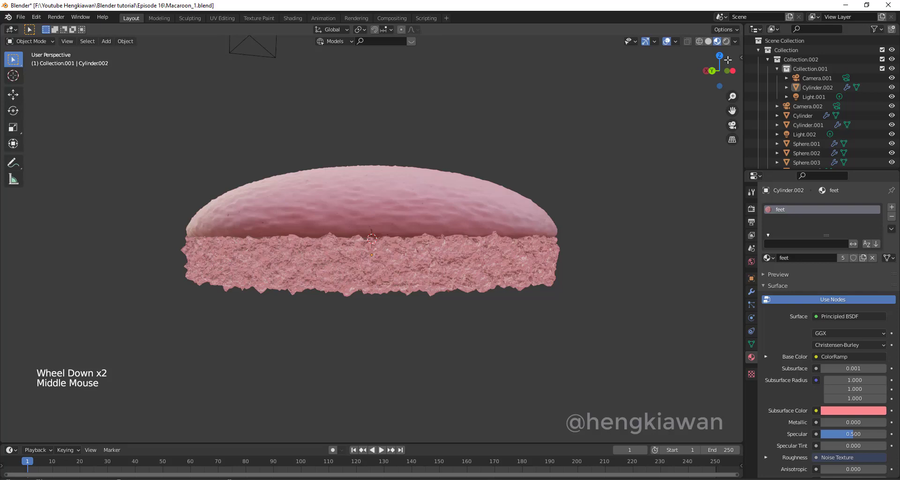
{"action": "left_click", "coordinate": [708, 43]}
{"action": "key", "text": "ctrl+s"}
{"action": "left_click", "coordinate": [455, 264]}
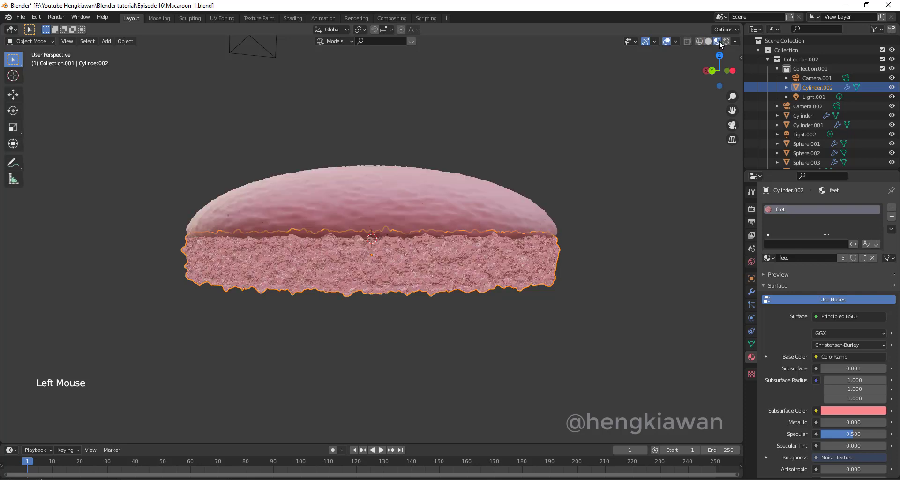
{"action": "left_click", "coordinate": [594, 207]}
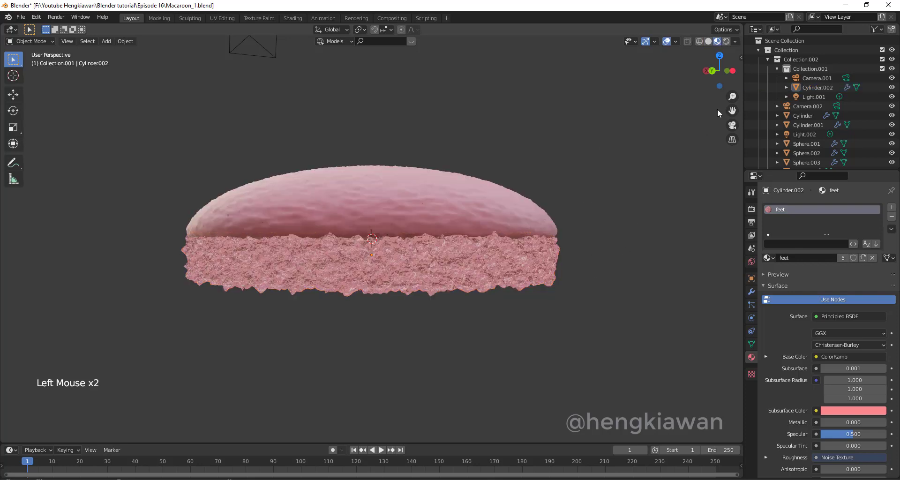
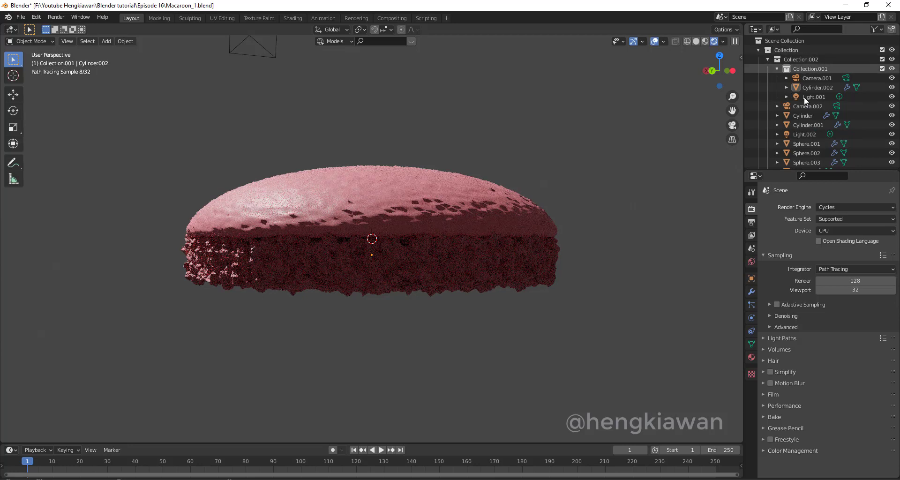
Change Light.001 from a point light to a Sun light with strength 5.
{"action": "left_click", "coordinate": [818, 99]}
{"action": "left_click", "coordinate": [750, 319]}
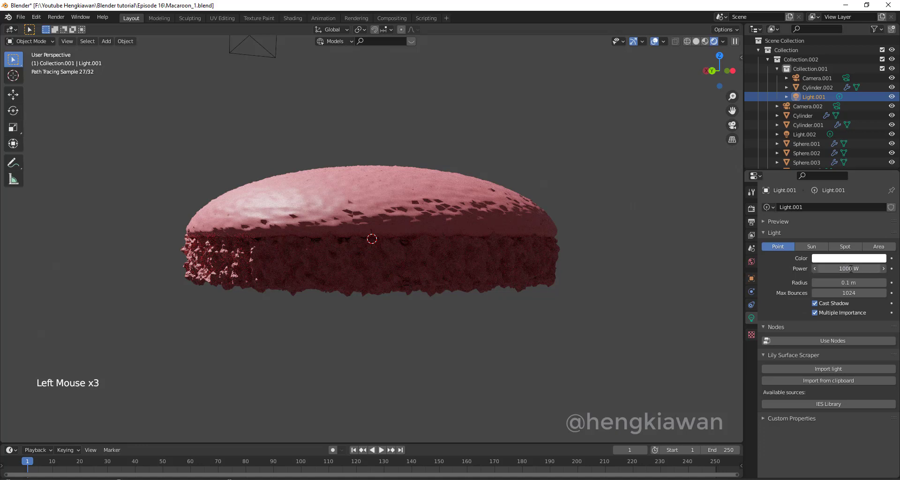
{"action": "key", "text": "KP_0"}
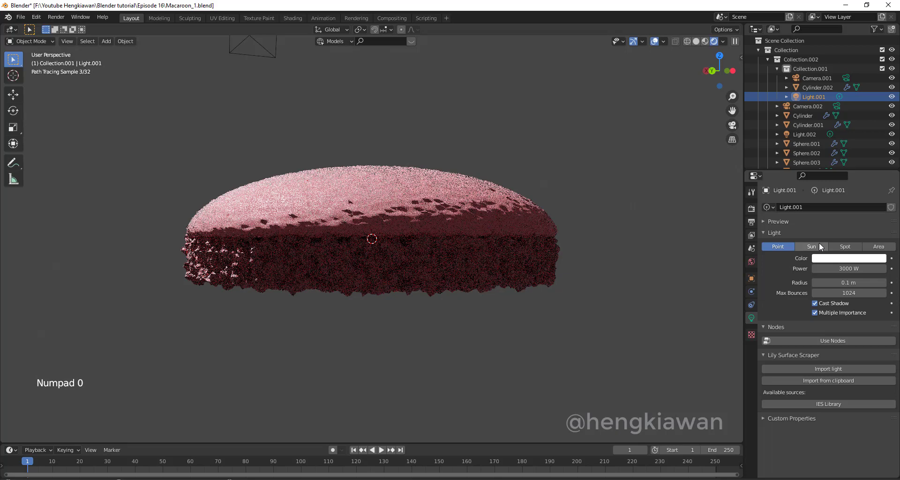
{"action": "left_click", "coordinate": [814, 243]}
{"action": "left_click", "coordinate": [816, 249]}
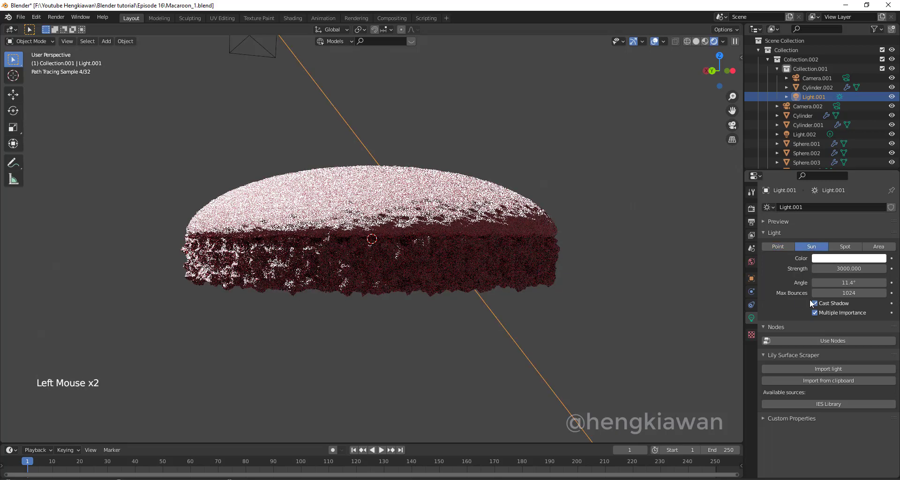
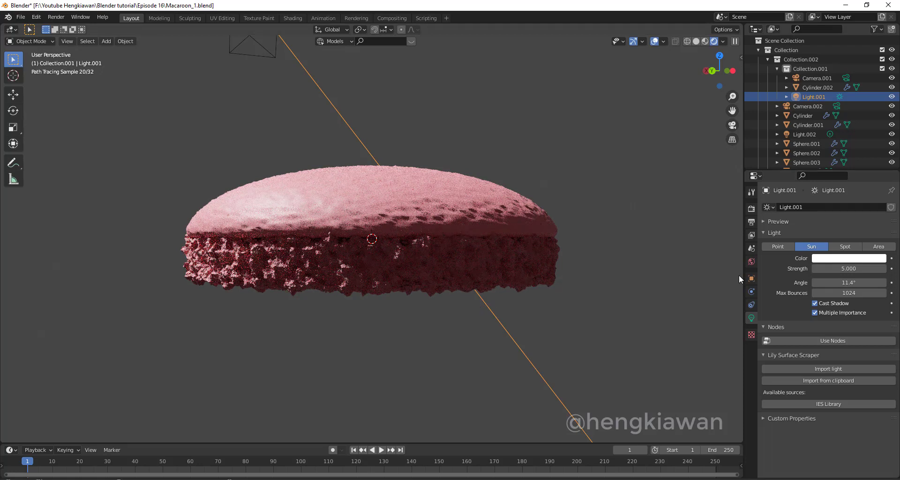
{"action": "left_click", "coordinate": [706, 41]}
{"action": "left_click", "coordinate": [466, 196]}
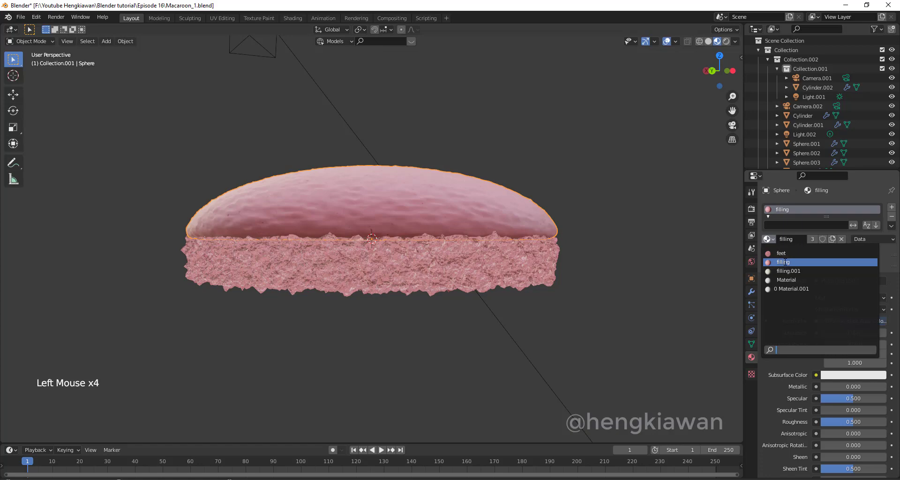
{"action": "middle_click", "coordinate": [654, 260]}
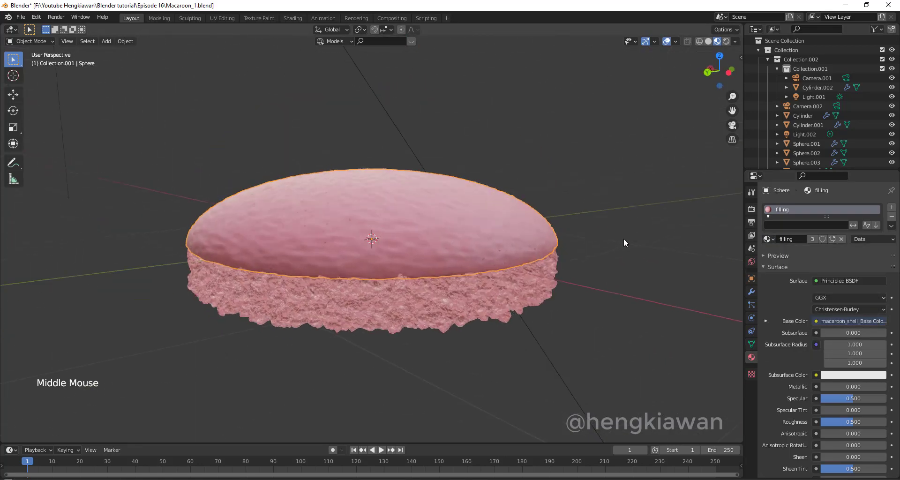
{"action": "left_click", "coordinate": [725, 46]}
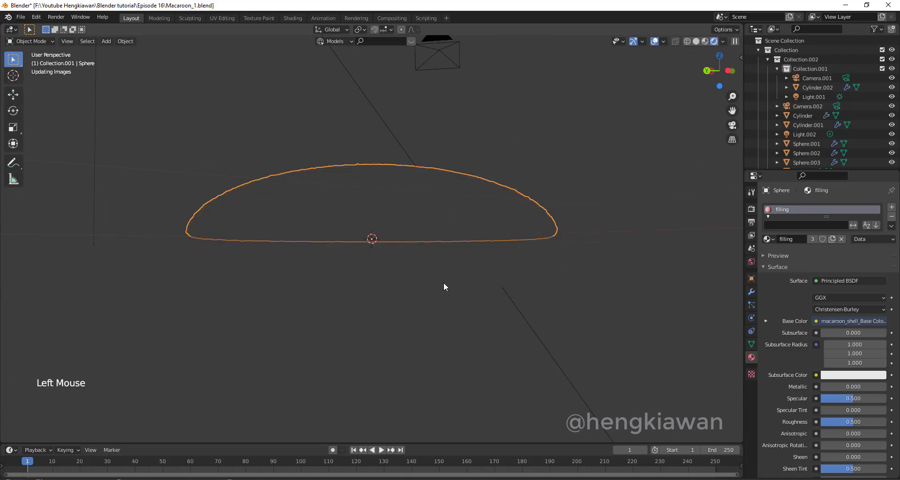
{"action": "middle_click", "coordinate": [457, 304]}
{"action": "scroll", "scroll_direction": "down", "scroll_amount": 3}
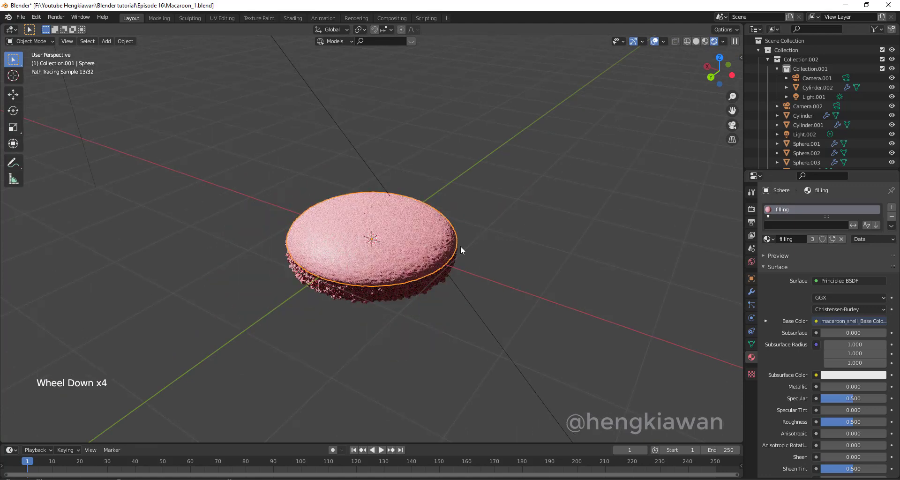
{"action": "middle_click", "coordinate": [489, 215]}
{"action": "scroll", "scroll_direction": "up", "scroll_amount": 3}
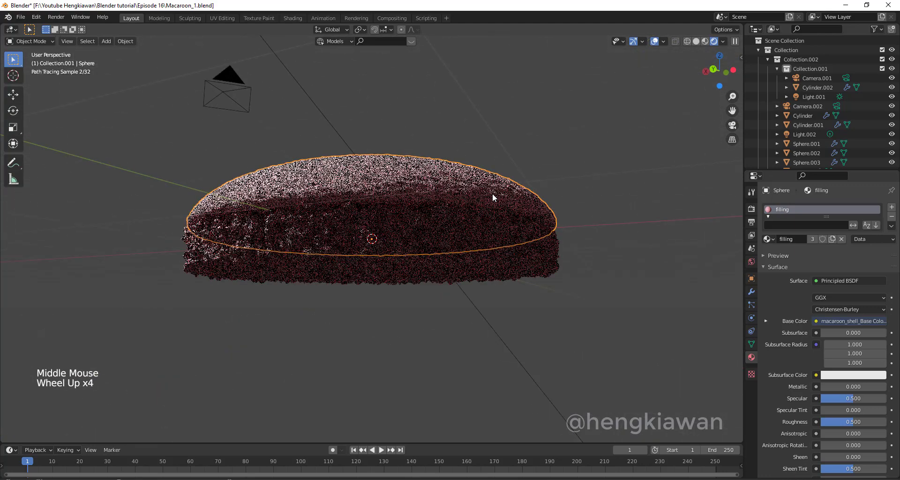
Set Light.001's sun strength to 10 and review the Render and Output settings.
{"action": "left_click", "coordinate": [346, 133]}
{"action": "scroll", "scroll_direction": "up", "scroll_amount": 3}
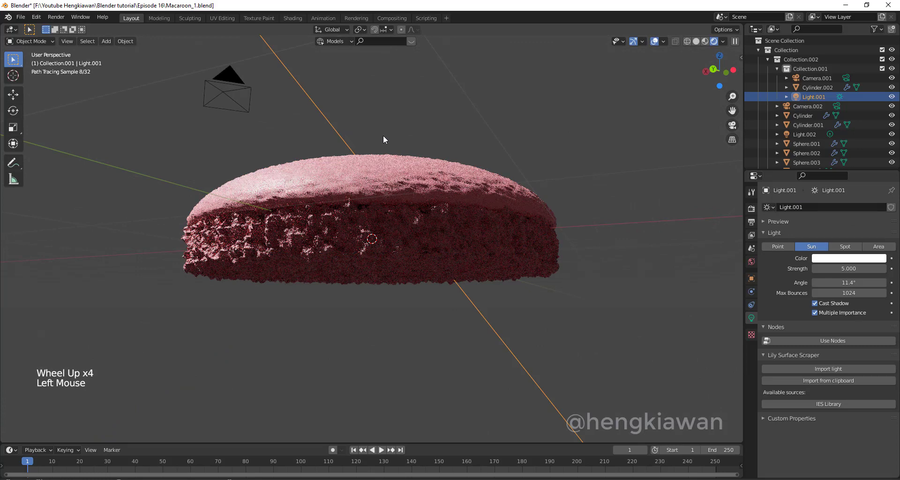
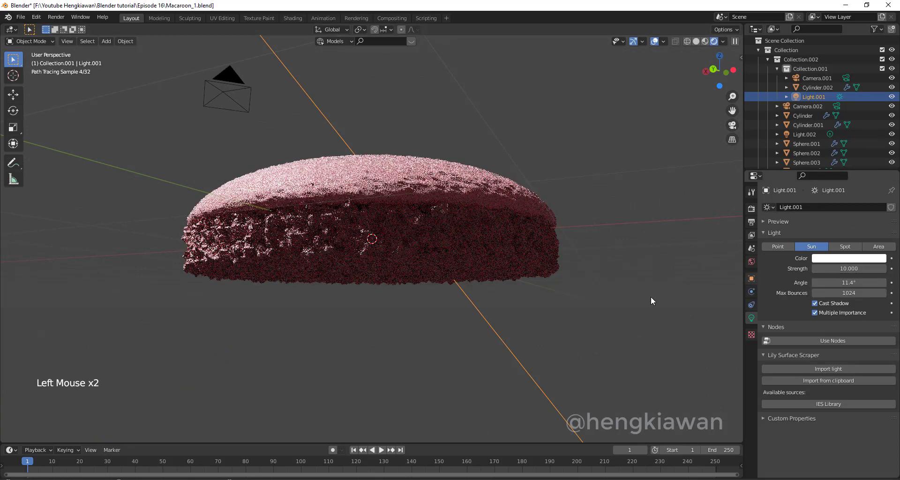
{"action": "left_click", "coordinate": [753, 283]}
{"action": "left_click", "coordinate": [756, 304]}
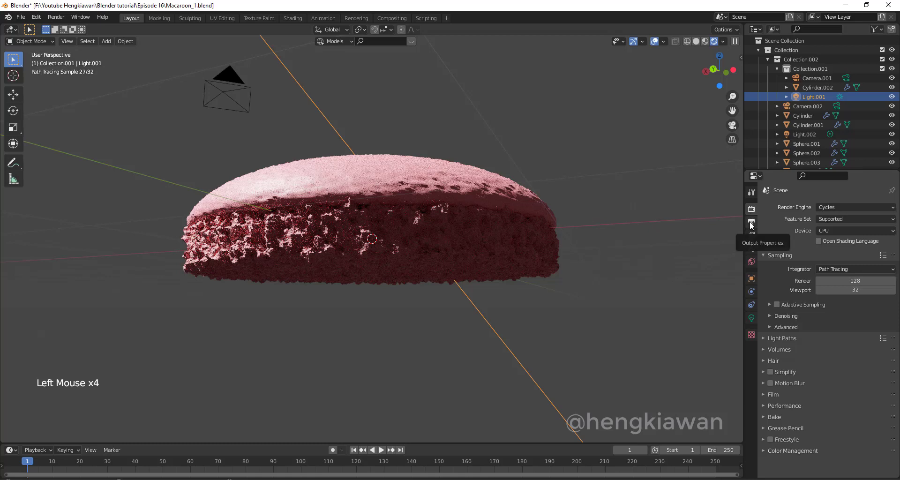
{"action": "left_click", "coordinate": [754, 222]}
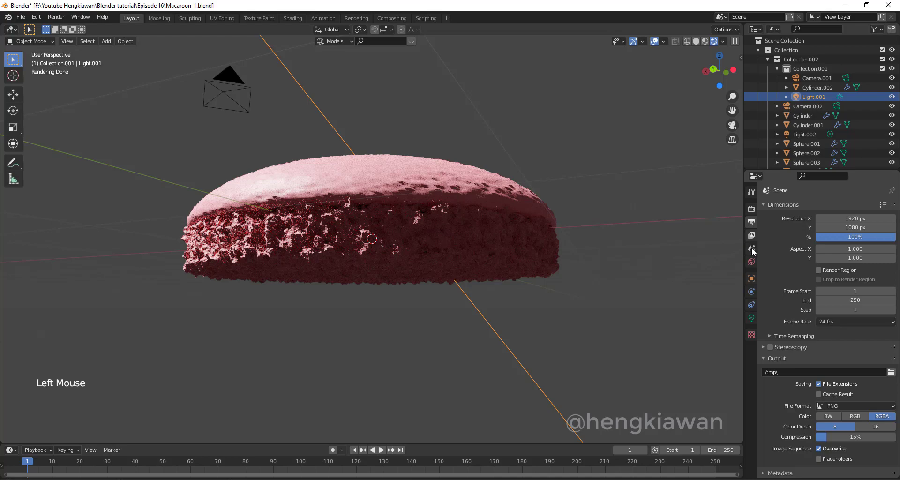
Brighten the World background to light grey and return the viewport to Solid shading.
{"action": "left_click", "coordinate": [751, 260]}
{"action": "left_click", "coordinate": [871, 264]}
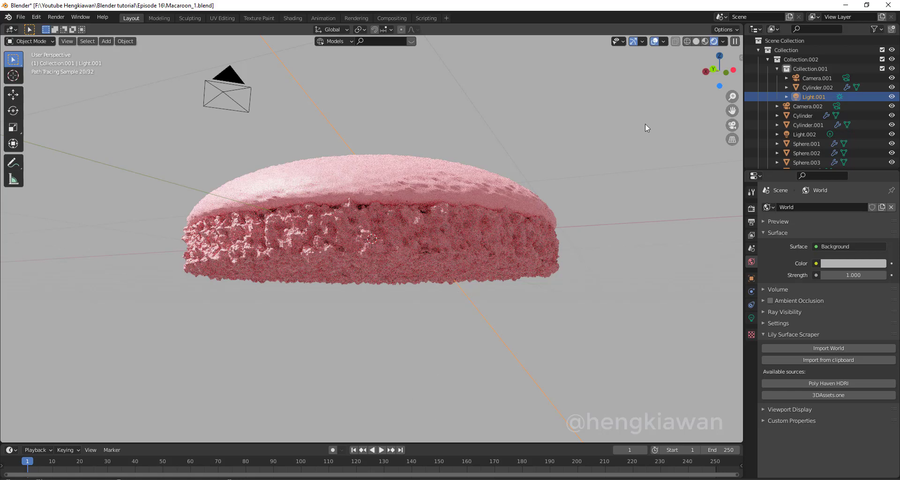
{"action": "left_click", "coordinate": [703, 43]}
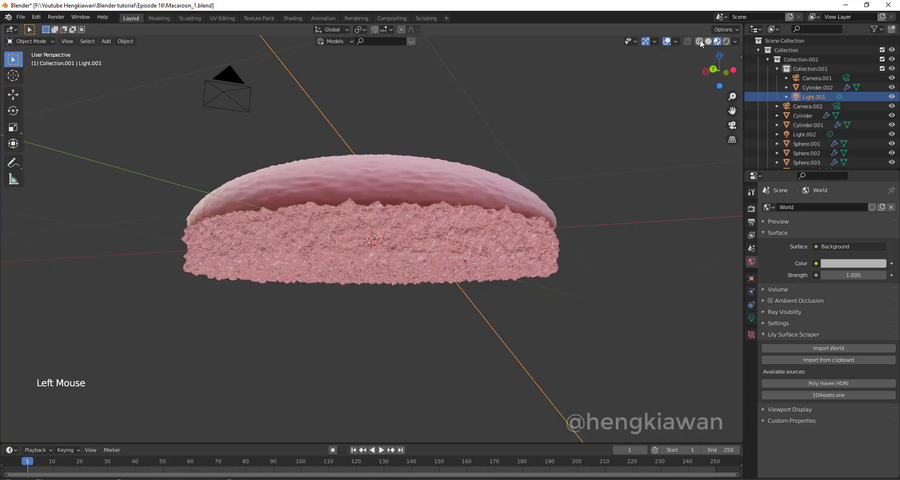
{"action": "left_click", "coordinate": [703, 41]}
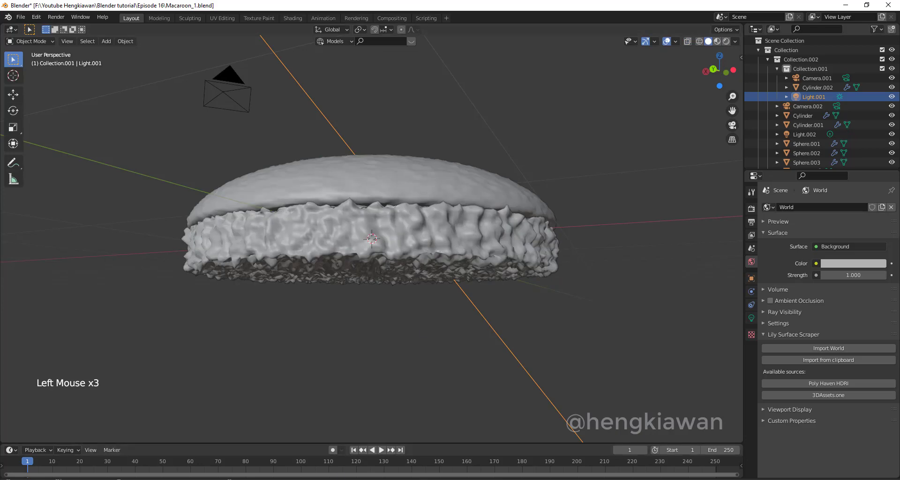
Duplicate the shell with its feet, rotate the copy 180° about X and place it below.
{"action": "left_click", "coordinate": [420, 186]}
{"action": "right_click", "coordinate": [417, 187]}
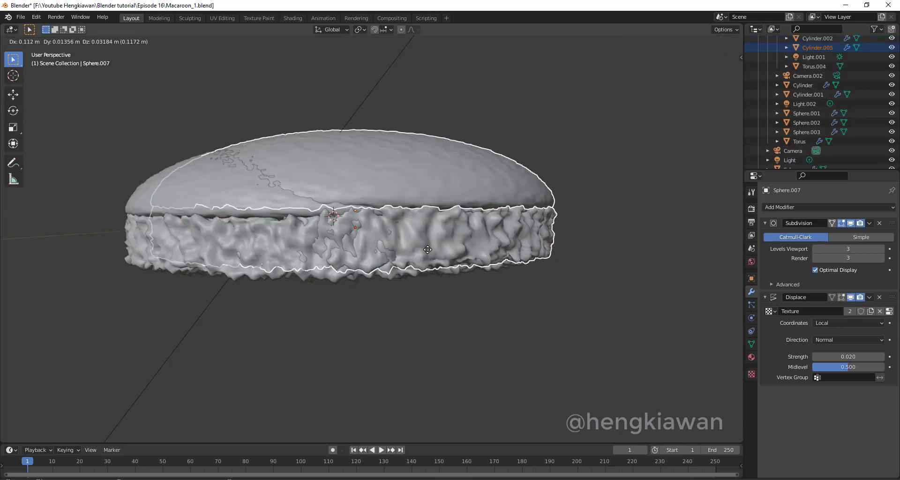
{"action": "scroll", "scroll_direction": "down", "scroll_amount": 3}
{"action": "key", "text": "r"}
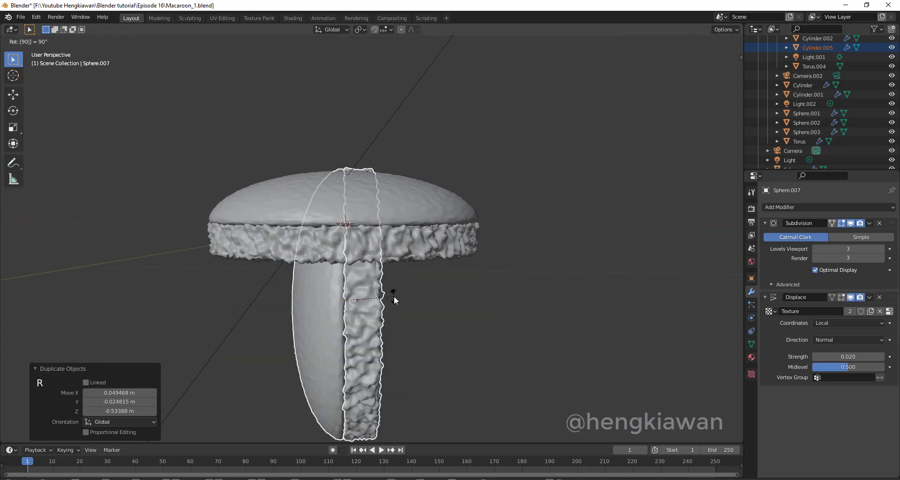
{"action": "key", "text": "r"}
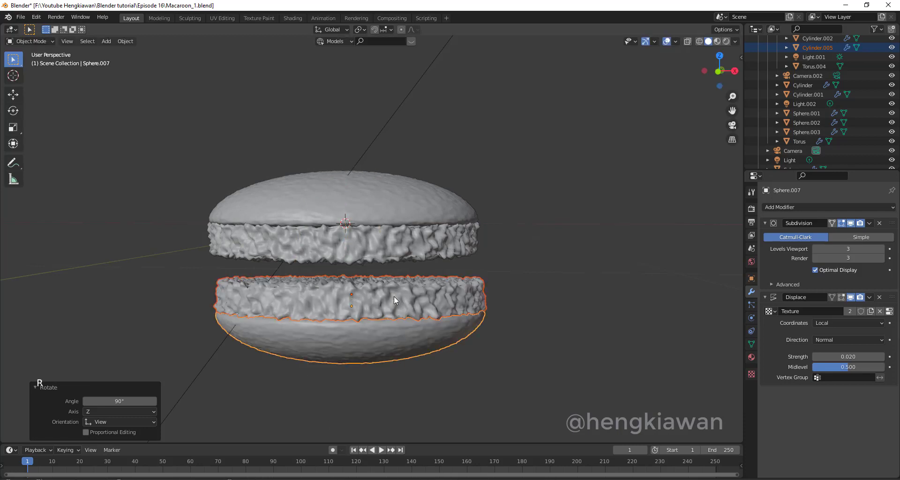
{"action": "key", "text": "g"}
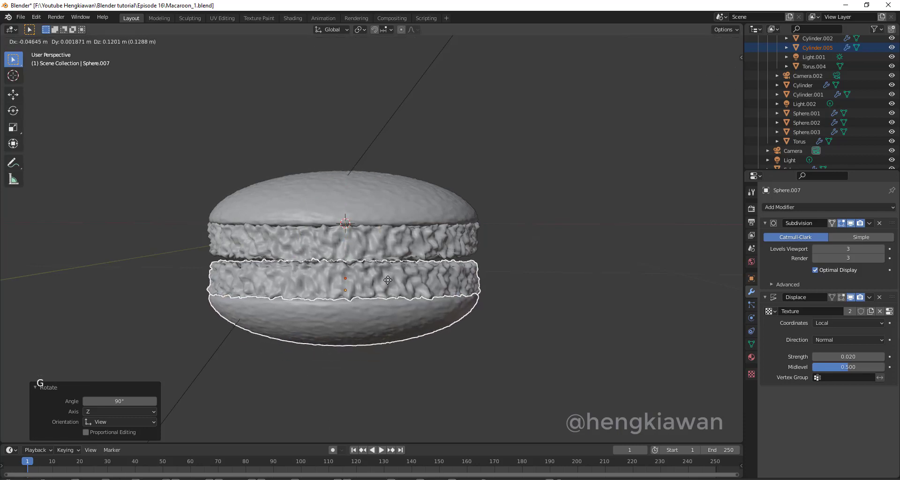
{"action": "left_click", "coordinate": [529, 272]}
{"action": "middle_click", "coordinate": [551, 273]}
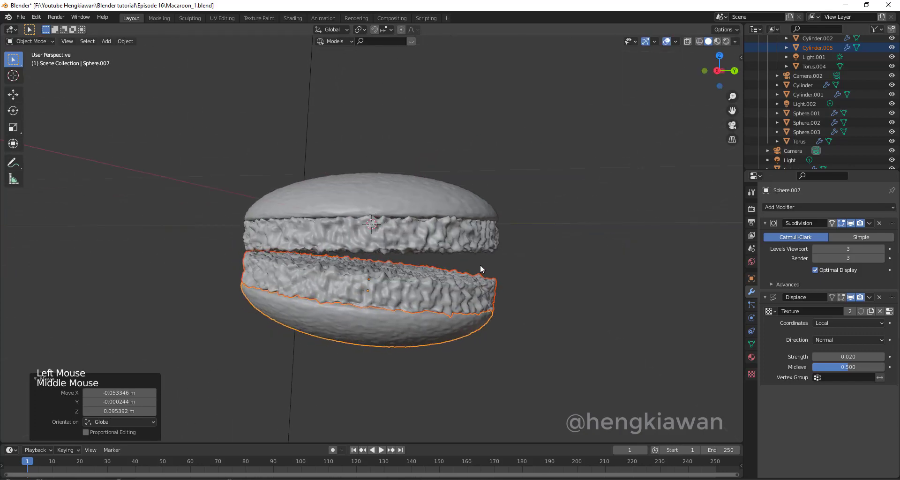
From front view, level the bottom shell, move it up under the top shell and preview materials.
{"action": "key", "text": "KP_1"}
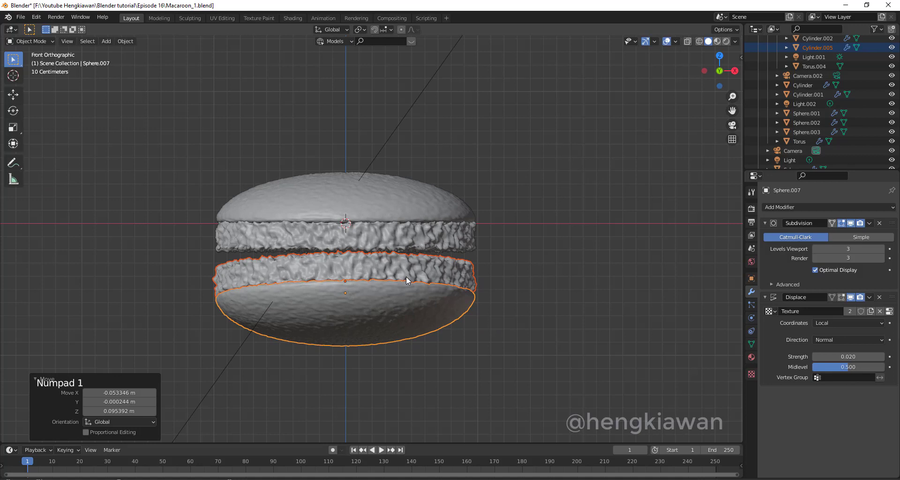
{"action": "key", "text": "r"}
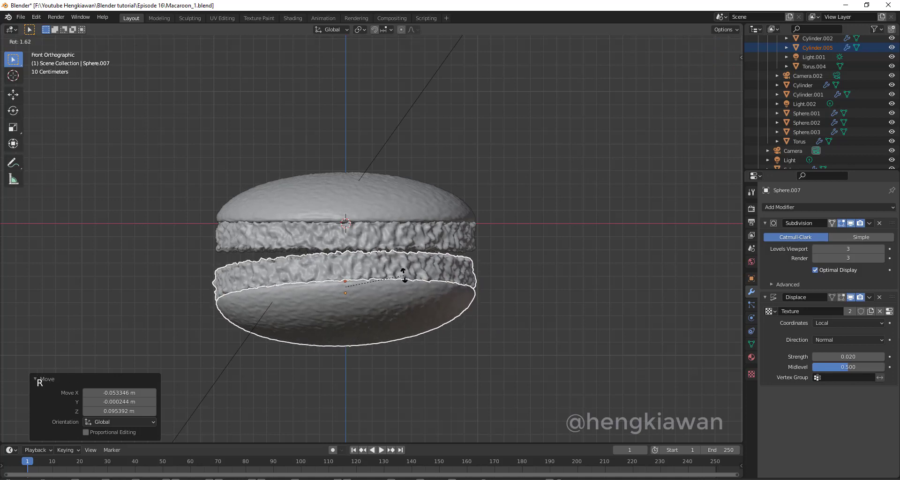
{"action": "key", "text": "r"}
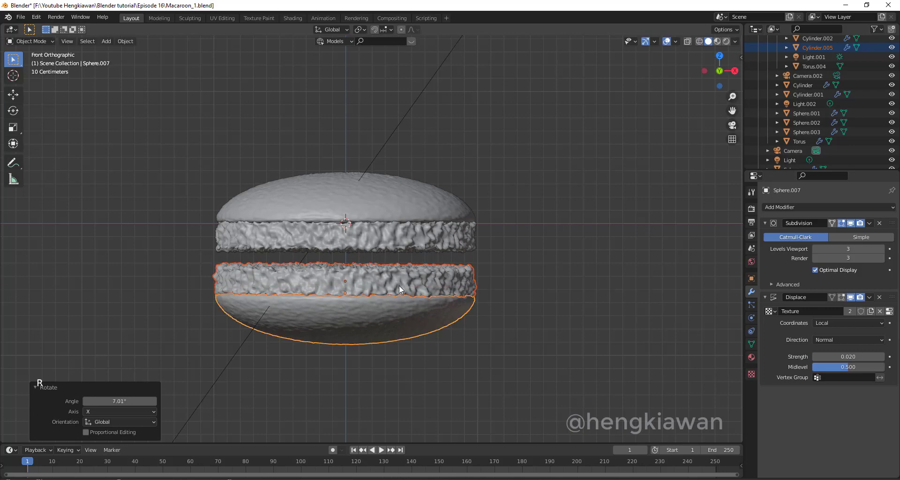
{"action": "key", "text": "g"}
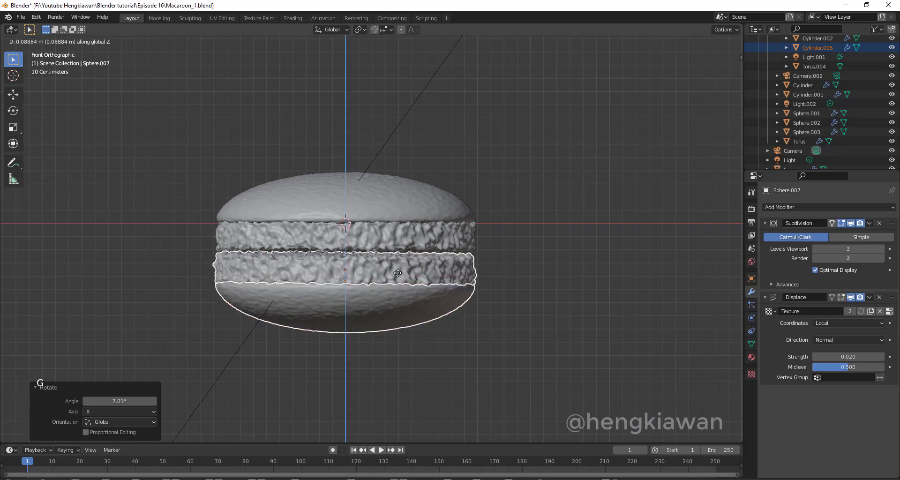
{"action": "left_click", "coordinate": [578, 268]}
{"action": "middle_click", "coordinate": [547, 278]}
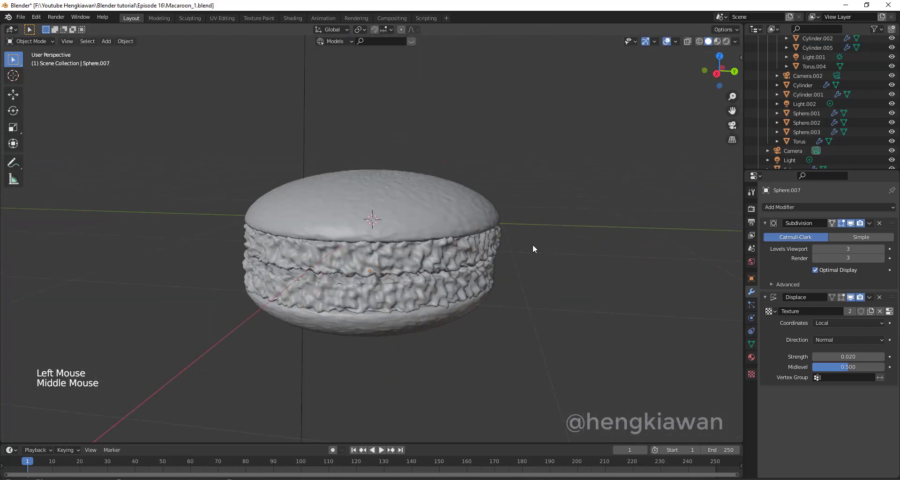
{"action": "left_click", "coordinate": [508, 197]}
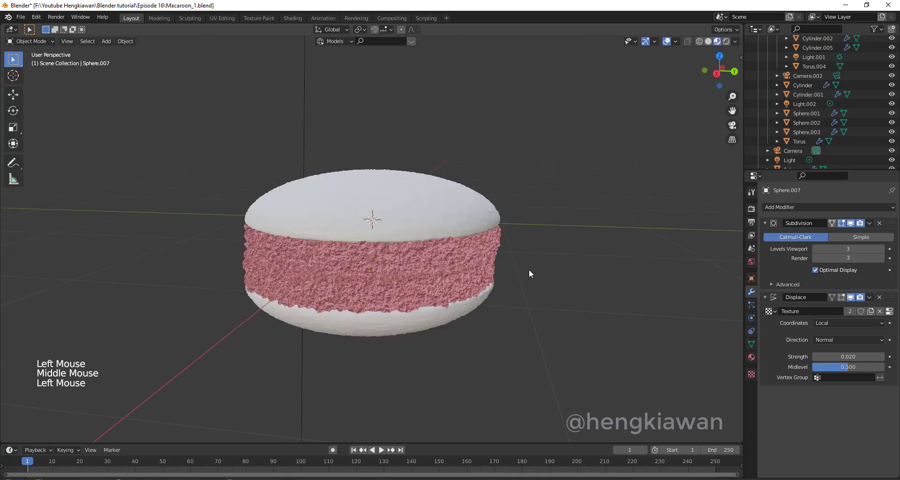